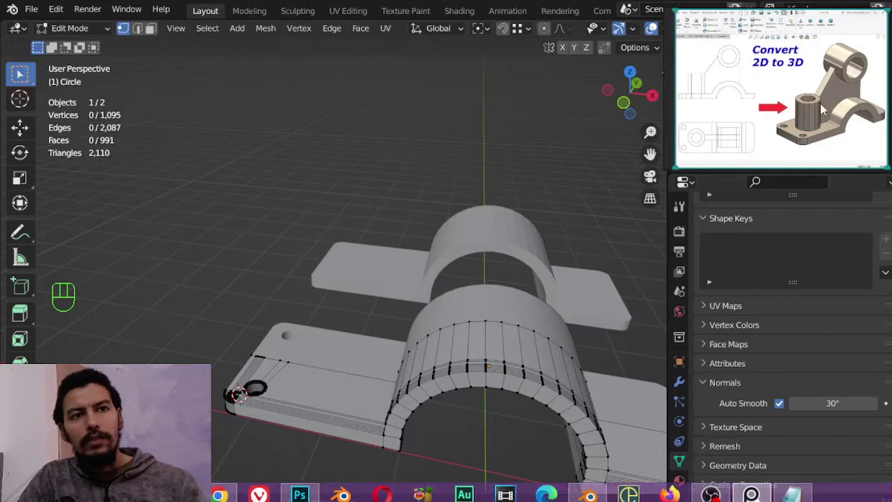
Add extra edge loops around the clamp's curved arch and confirm them.
click(856, 101)
middle_click(855, 102)
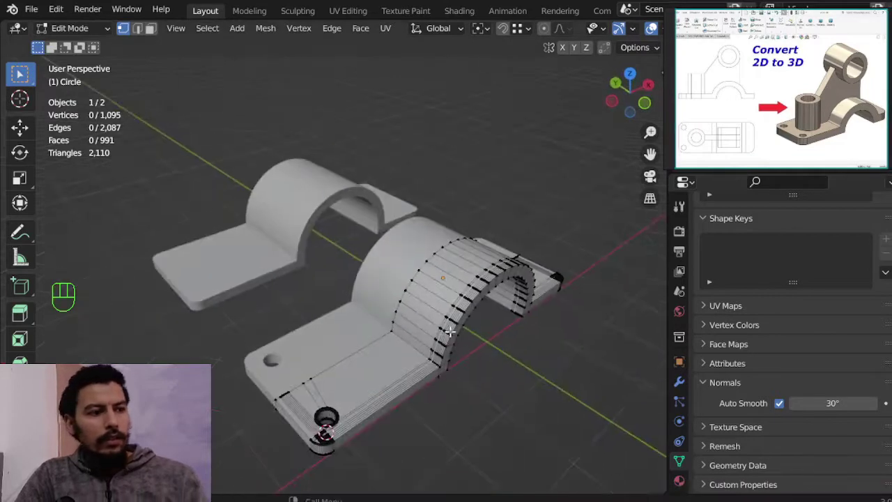
key(ctrl+r)
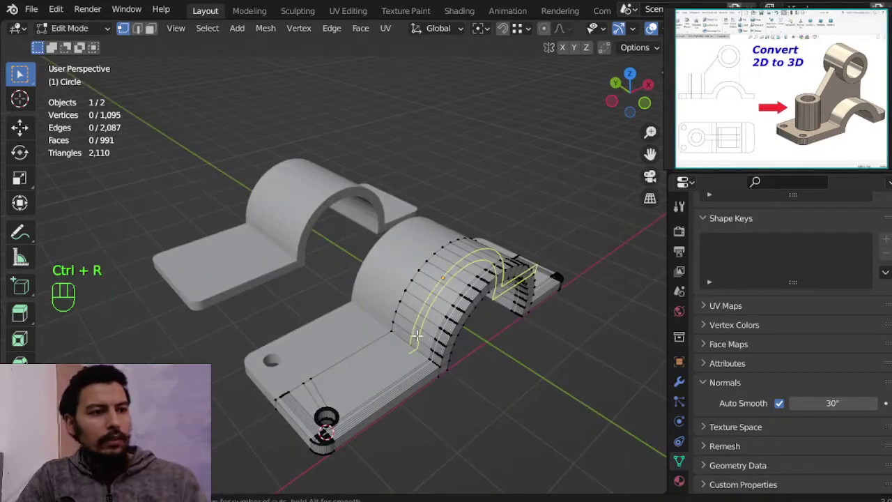
middle_click(856, 102)
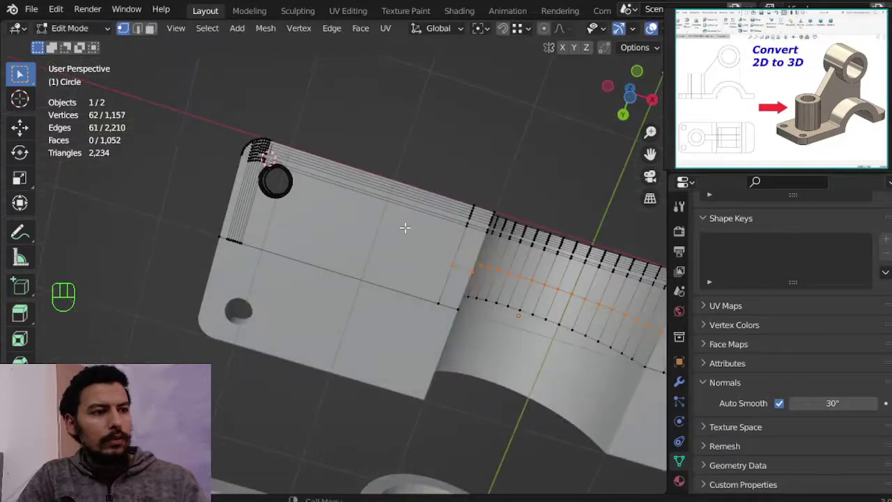
drag(856, 102, 856, 102)
middle_click(856, 101)
middle_click(856, 101)
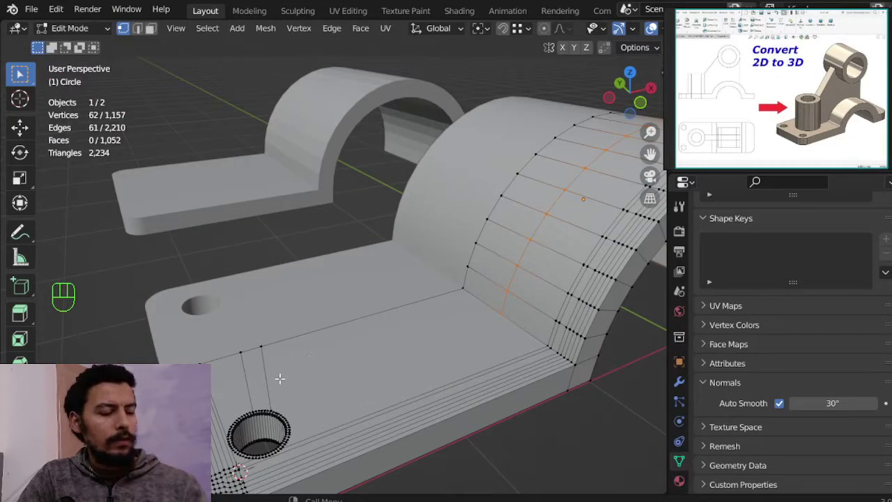
key(k)
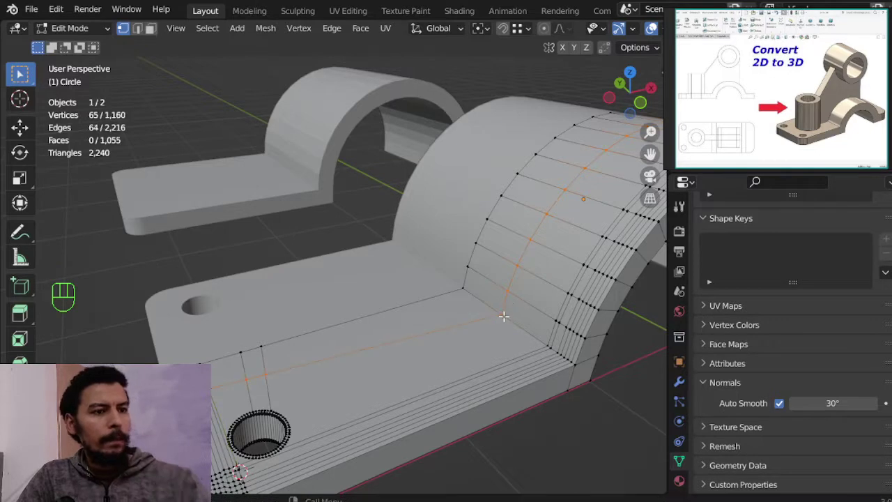
key(ctrl+r)
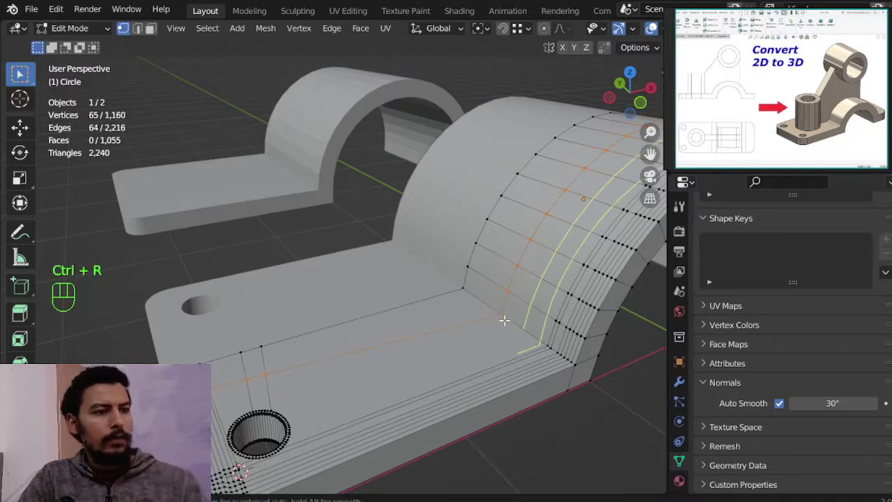
middle_click(856, 102)
click(855, 102)
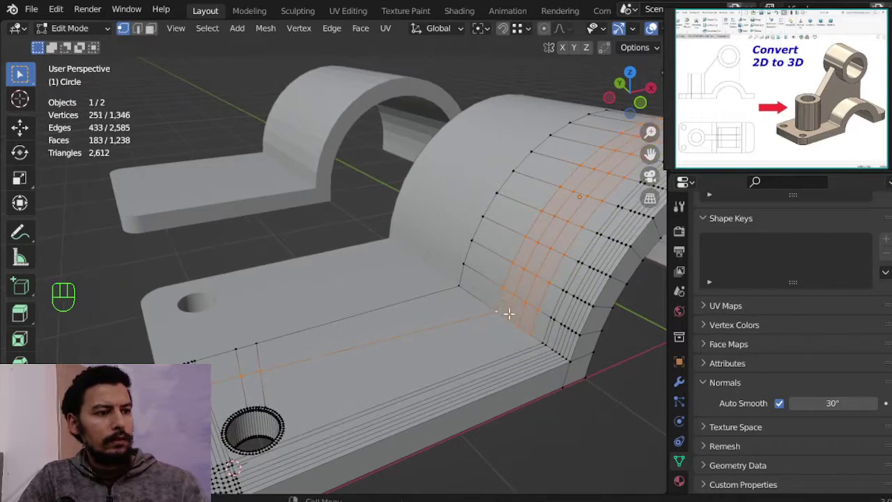
Knife matching cuts across the flat base toward the mounting hole, viewed from the top.
key(g)
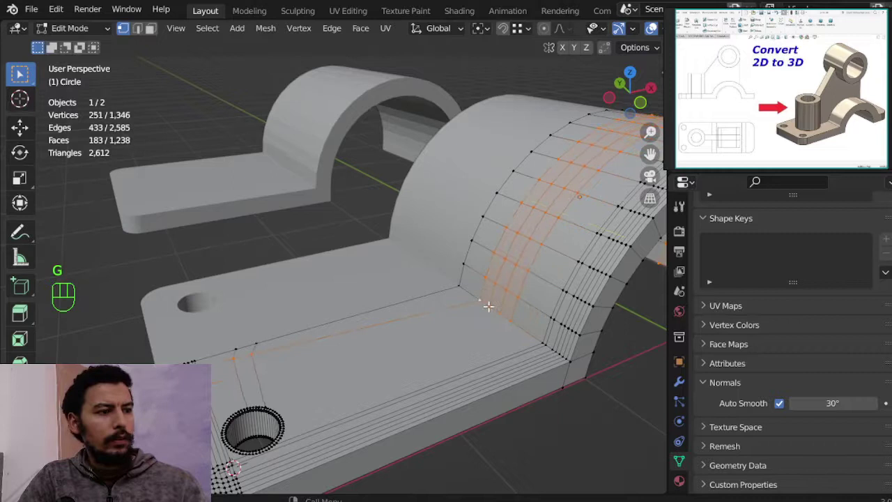
key(ctrl+r)
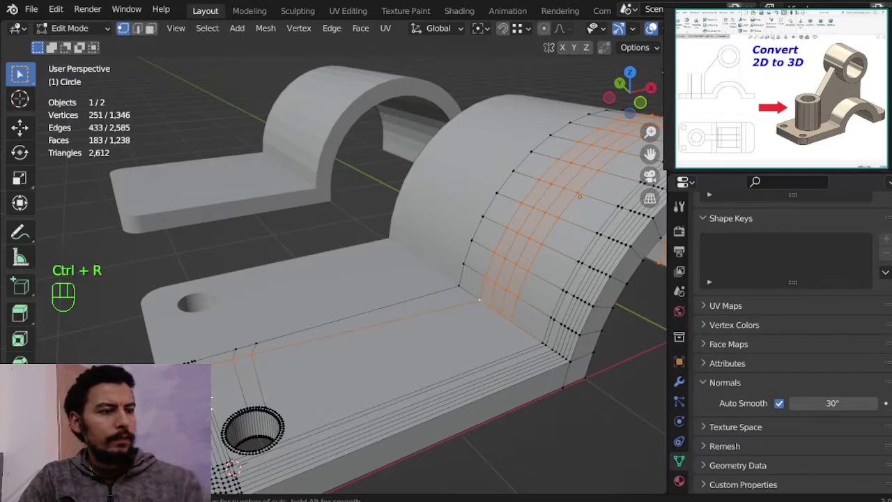
key(k)
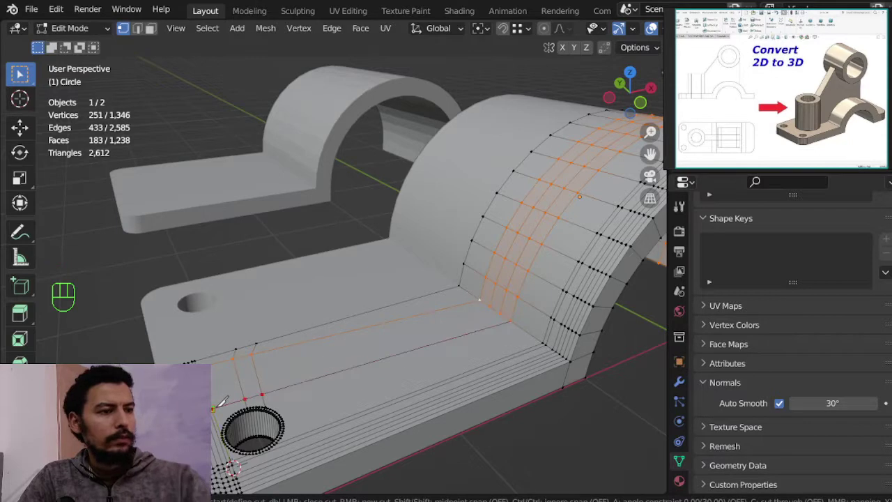
key(k)
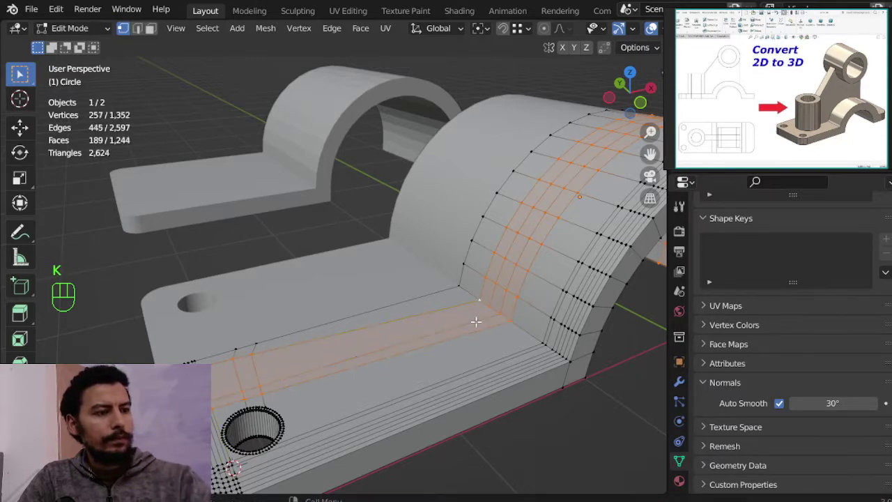
key(k)
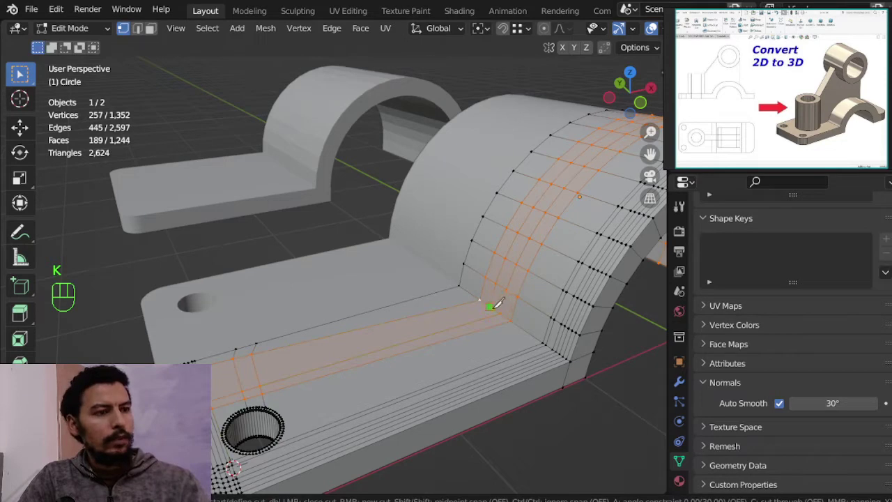
key(KP_7)
Add more edge loops across the base strip and down its side face.
key(ctrl+r)
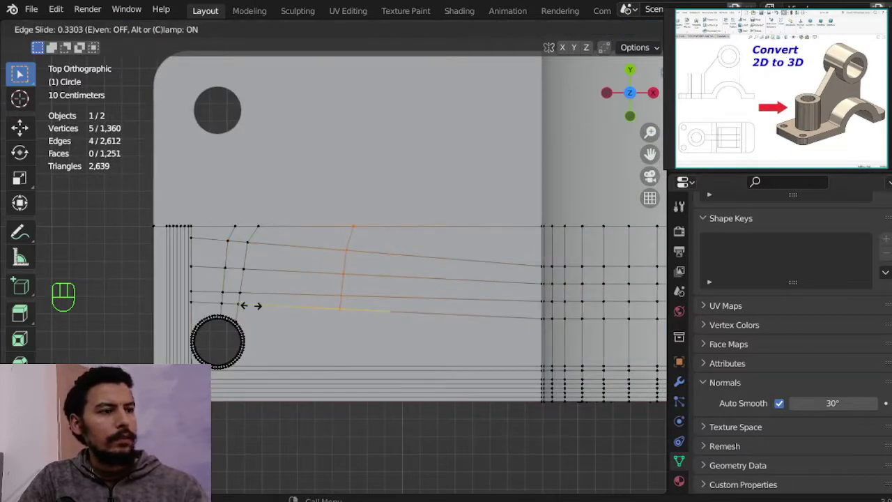
key(ctrl+r)
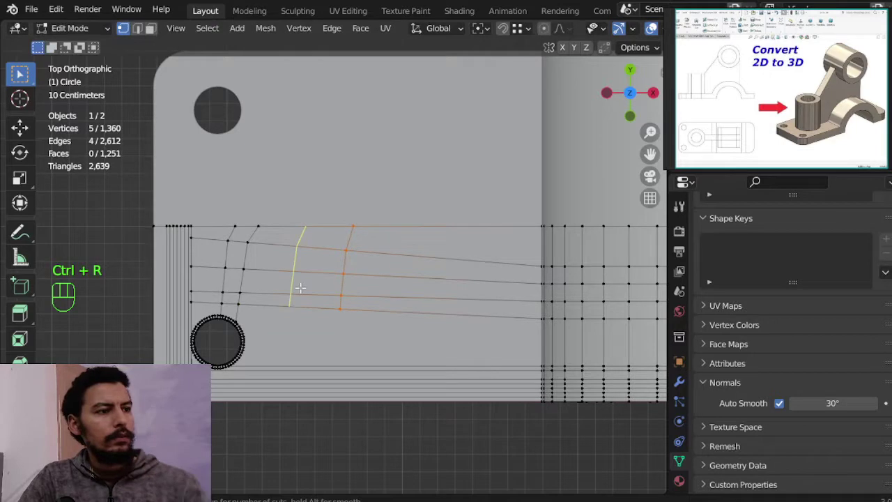
key(Tab)
key(Tab)
middle_click(856, 102)
middle_click(855, 102)
key(ctrl+r)
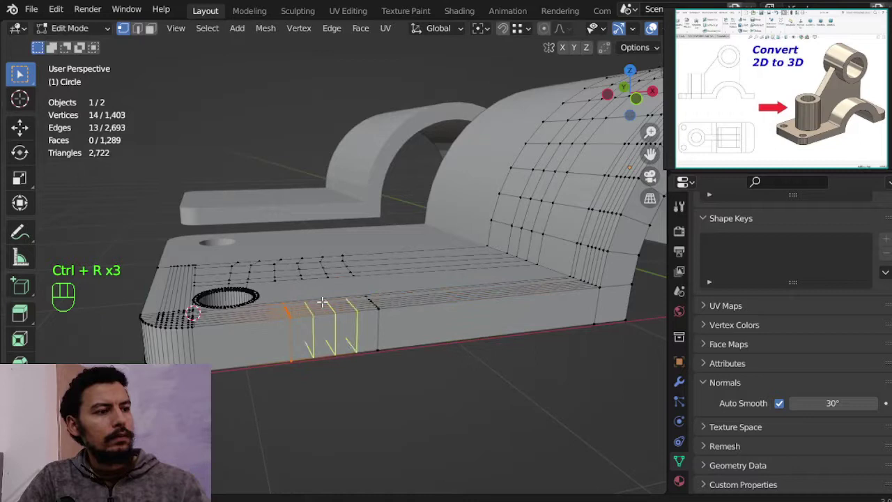
middle_click(856, 102)
middle_click(855, 102)
Join pairs of base vertices with new edges so the cuts tie into the grid.
click(856, 102)
click(856, 102)
key(j)
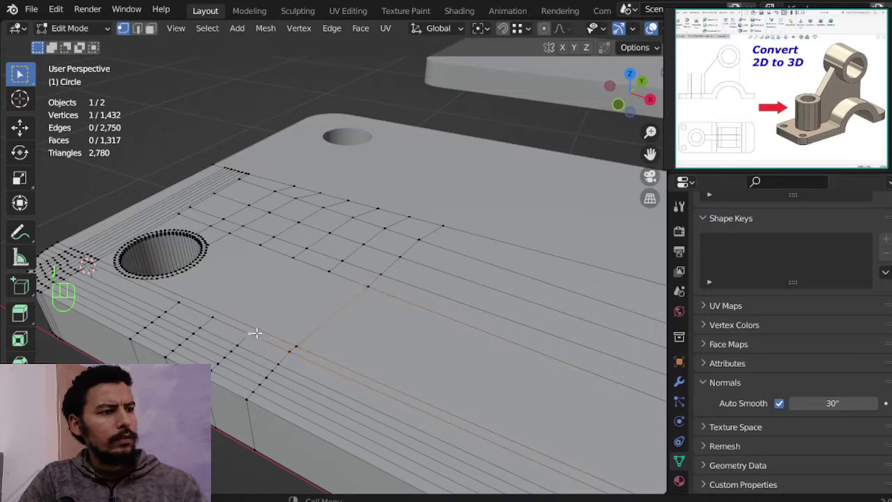
click(856, 102)
click(856, 102)
click(855, 102)
click(856, 102)
key(j)
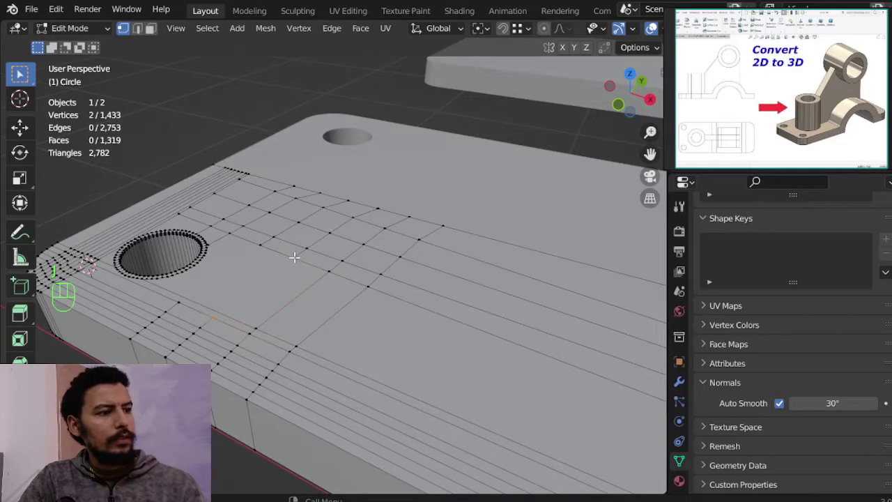
key(j)
click(855, 102)
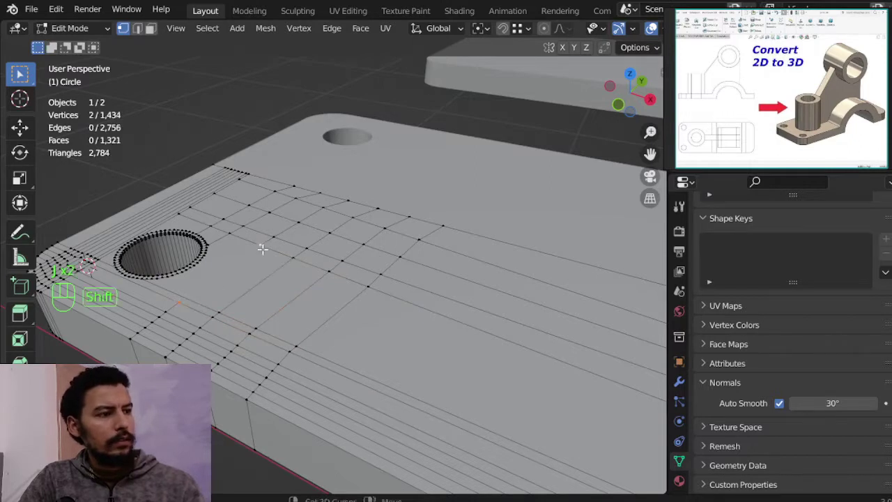
Duplicate the bracket as a backup and move the copy into the TRash collection.
key(Tab)
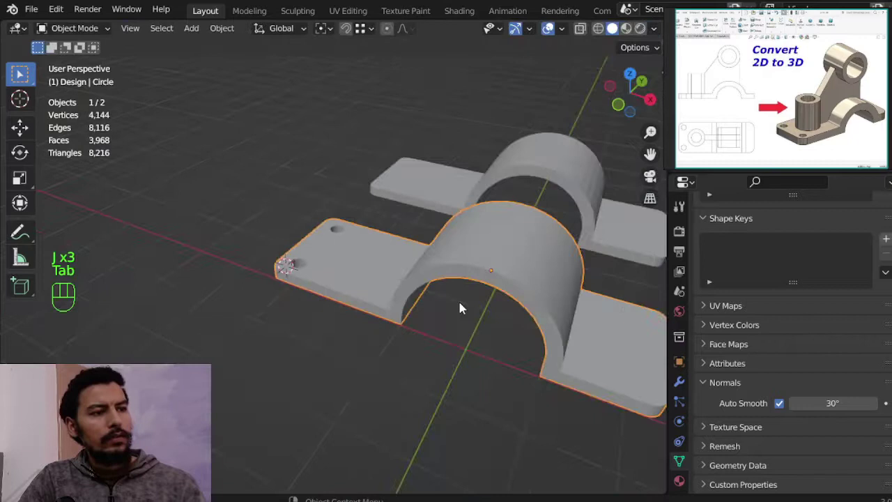
key(KP_7)
key(shift+d)
drag(681, 380, 726, 327)
key(m)
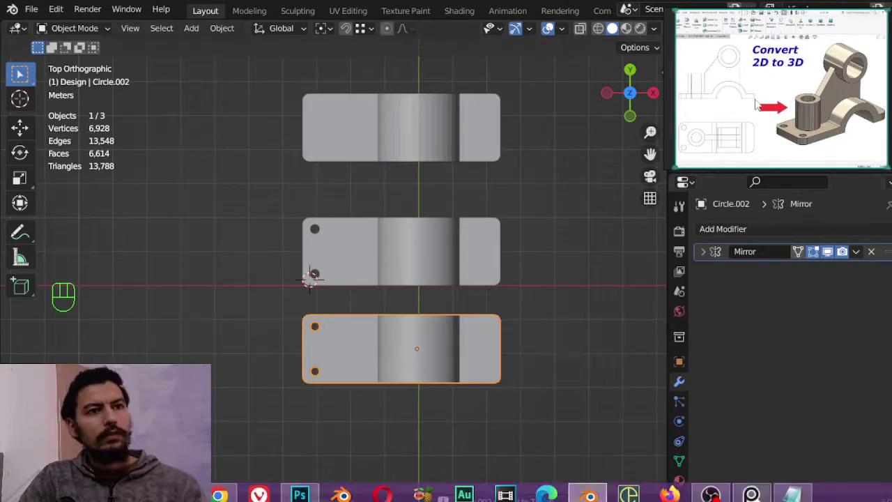
click(857, 138)
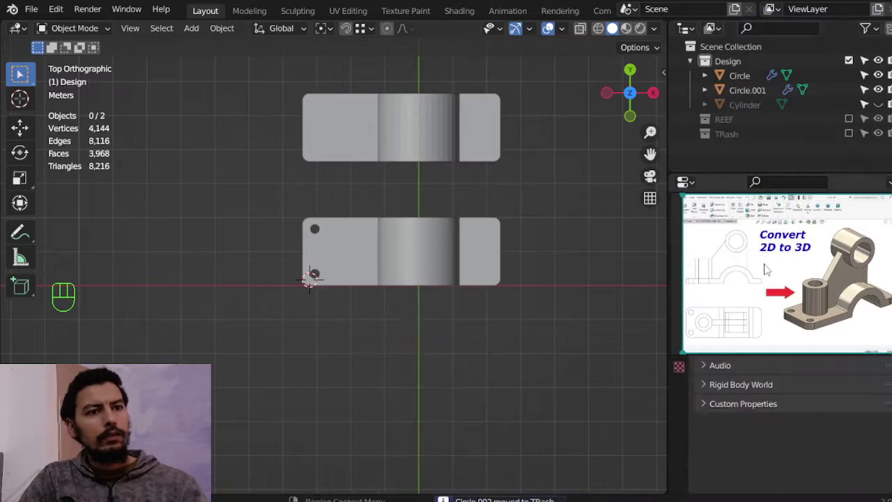
key(Tab)
Apply the Mirror modifier on the bracket so the mirrored half becomes real geometry.
middle_click(856, 62)
middle_click(857, 62)
click(856, 62)
key(Tab)
click(857, 62)
Select all bracket vertices and weld the seam with Merge by Distance.
key(Tab)
middle_click(861, 112)
middle_click(861, 112)
key(a)
key(m)
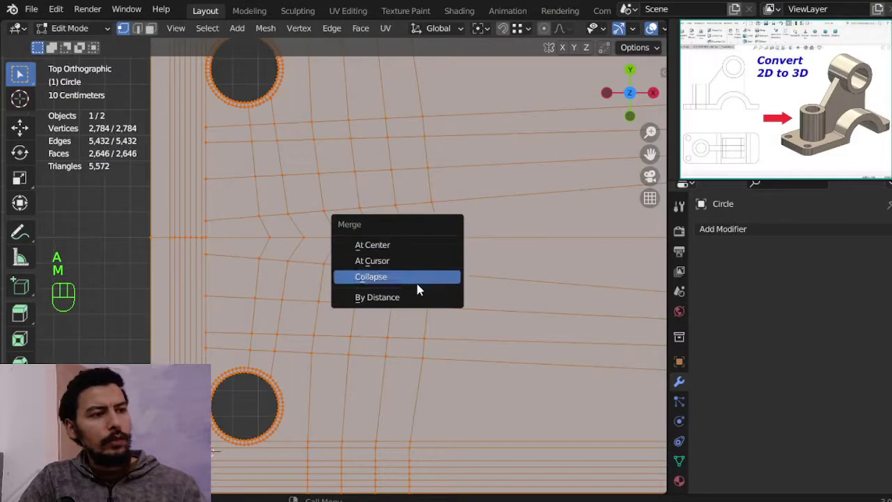
key(alt+a)
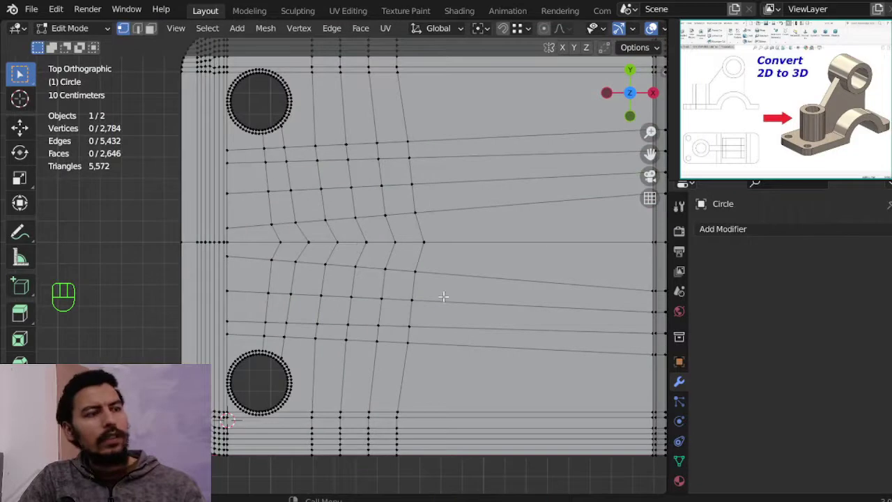
key(Tab)
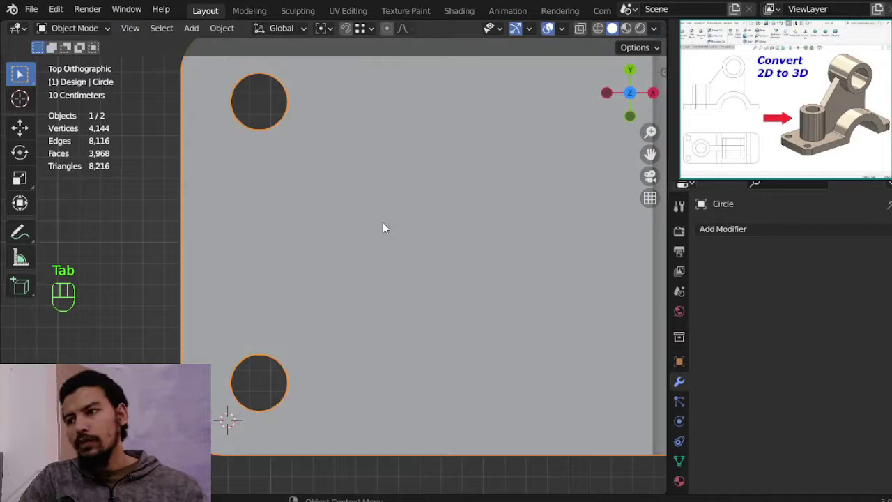
Add a circle mesh and set its vertex count for the boss outline.
key(shift+a)
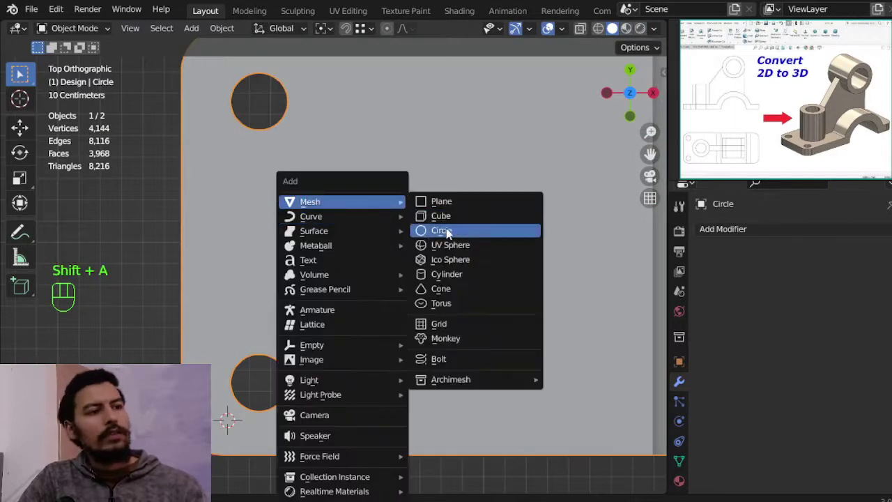
click(857, 62)
click(857, 62)
drag(857, 62, 859, 114)
click(860, 113)
Move the circle over the rib's centre seam and return to editing the bracket mesh.
key(g)
key(z)
middle_click(860, 113)
middle_click(861, 112)
key(g)
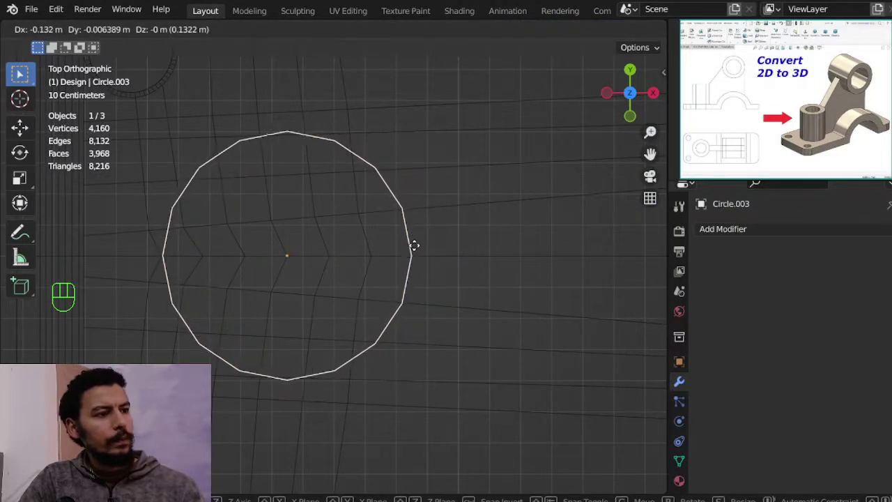
key(Tab)
key(z)
key(Tab)
click(861, 112)
key(Tab)
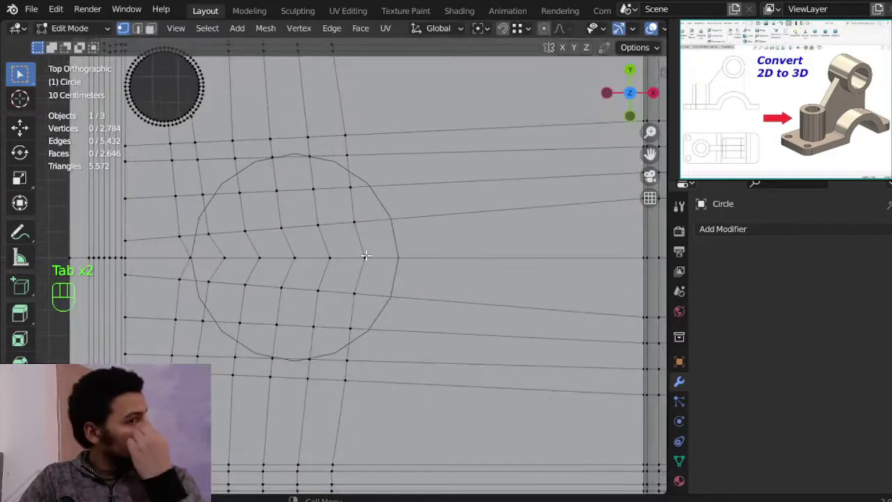
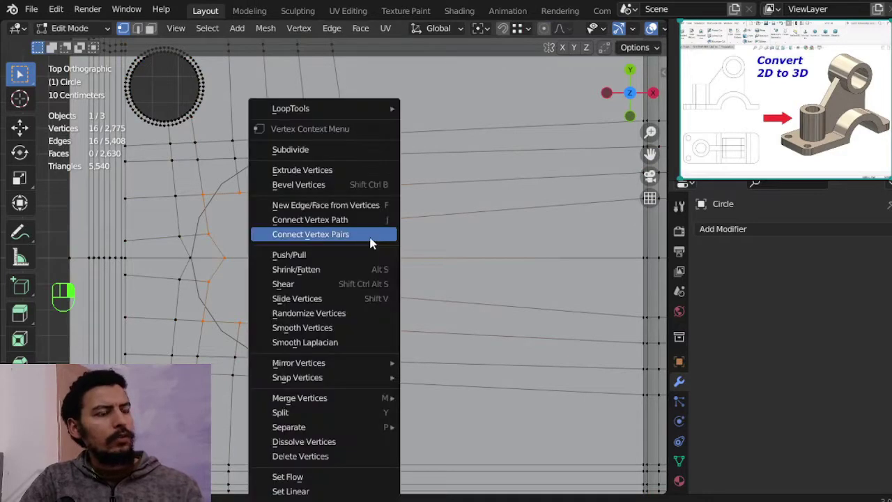
Fit the circular outline into the base plate mesh and grow the selection around it.
key(Tab)
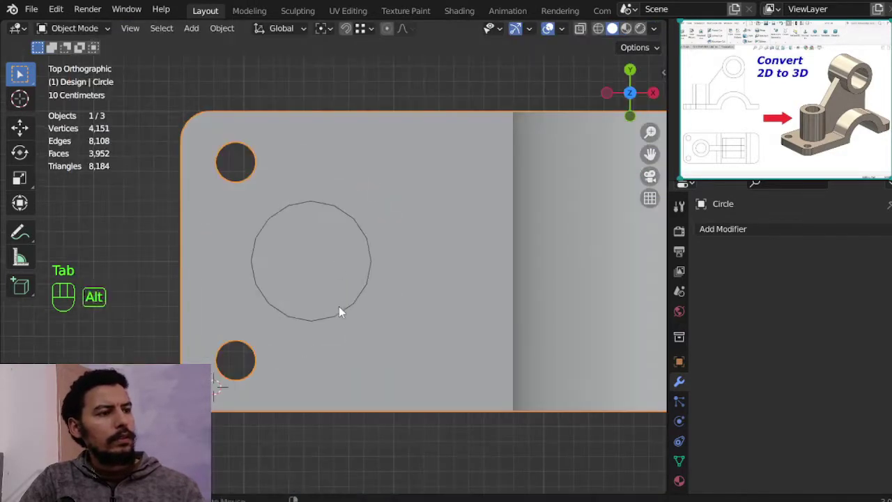
key(Tab)
key(z)
drag(340, 247, 420, 126)
key(z)
key(z)
key(g)
key(s)
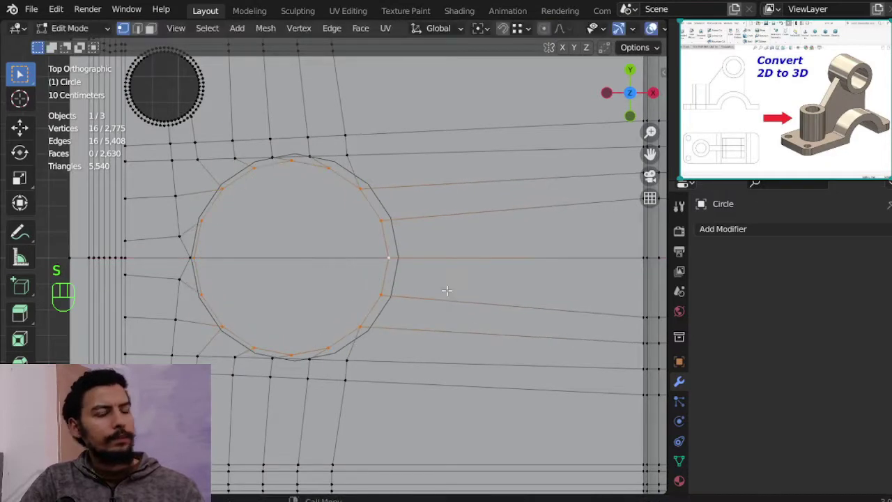
key(ctrl+KP_Add)
Scale and shift the circular loop along X until it matches the round hole outline.
key(s)
key(s)
key(b)
key(s)
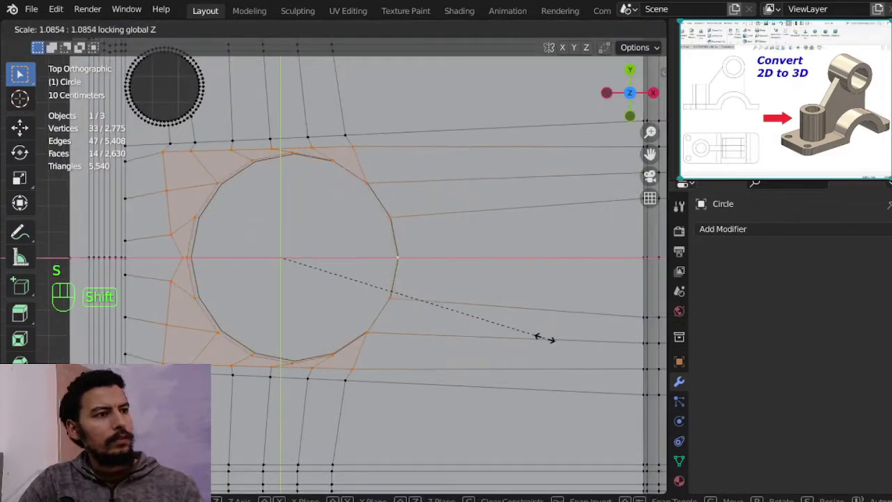
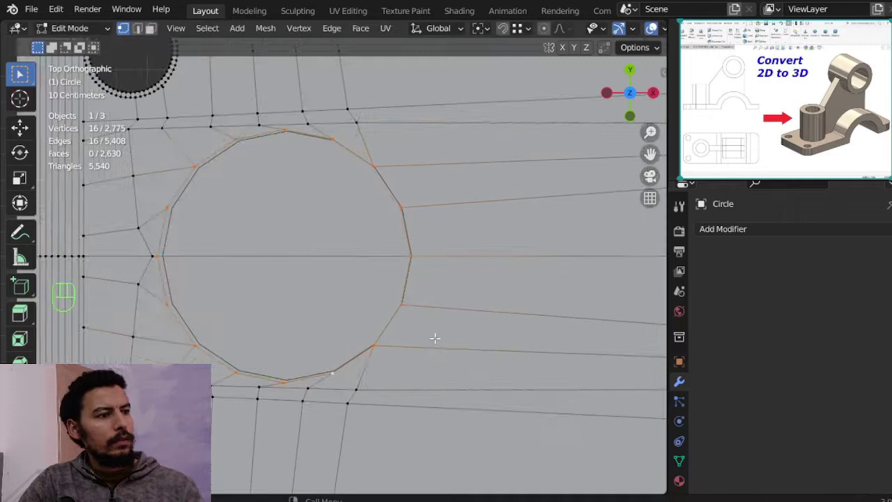
key(g)
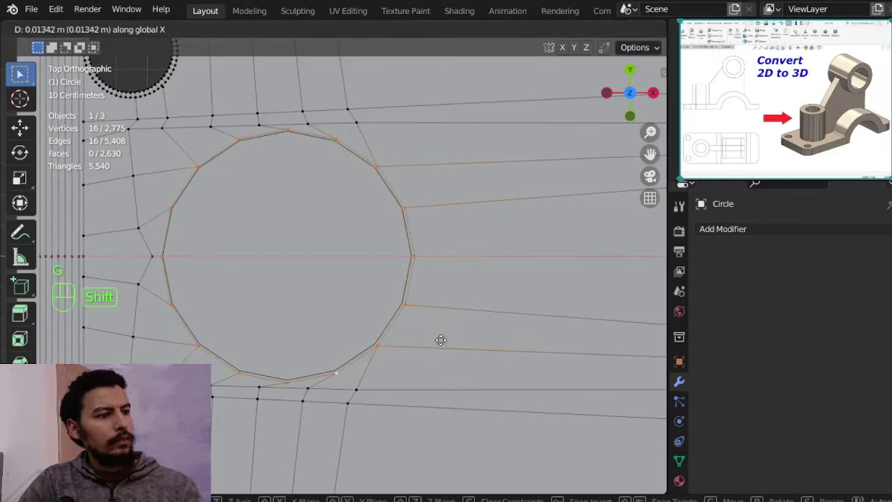
key(s)
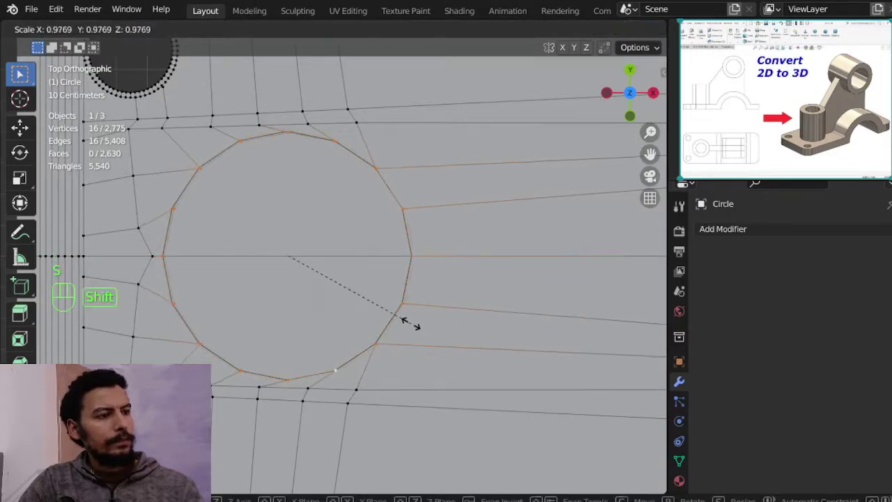
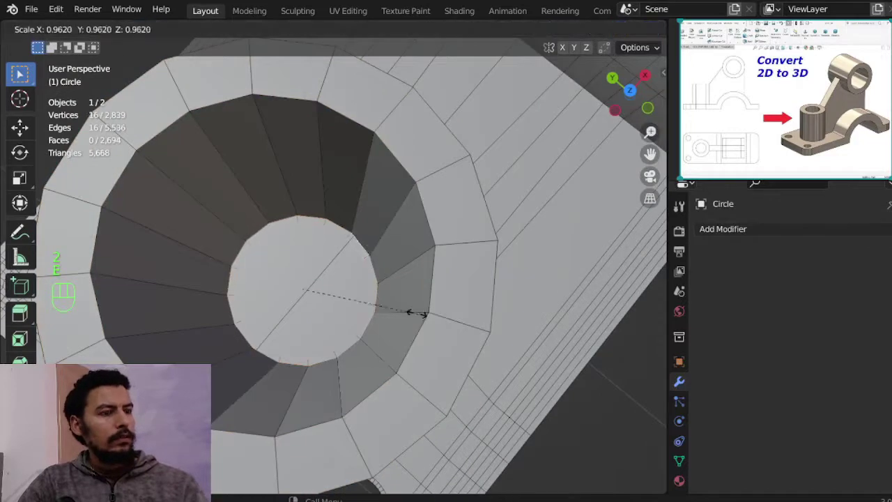
Add a loop cut around the cylinder boss, slide it, and recalculate the normals.
key(f)
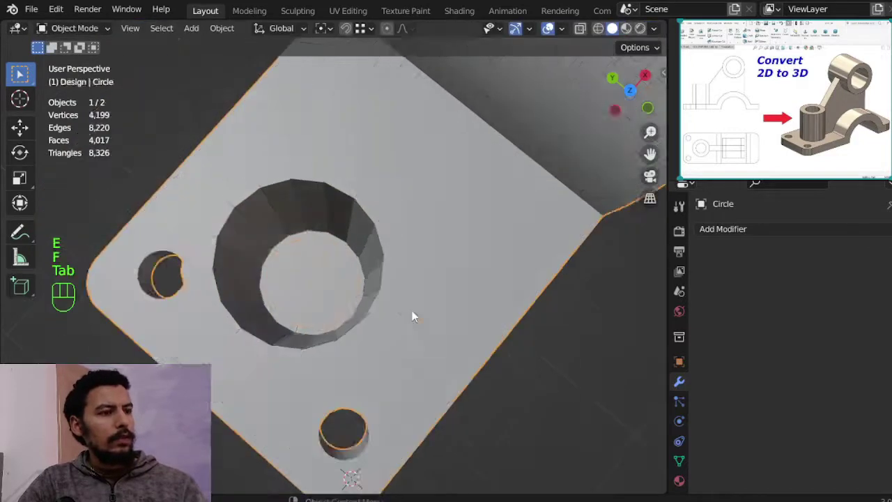
key(Tab)
drag(395, 268, 344, 193)
key(Tab)
key(ctrl+r)
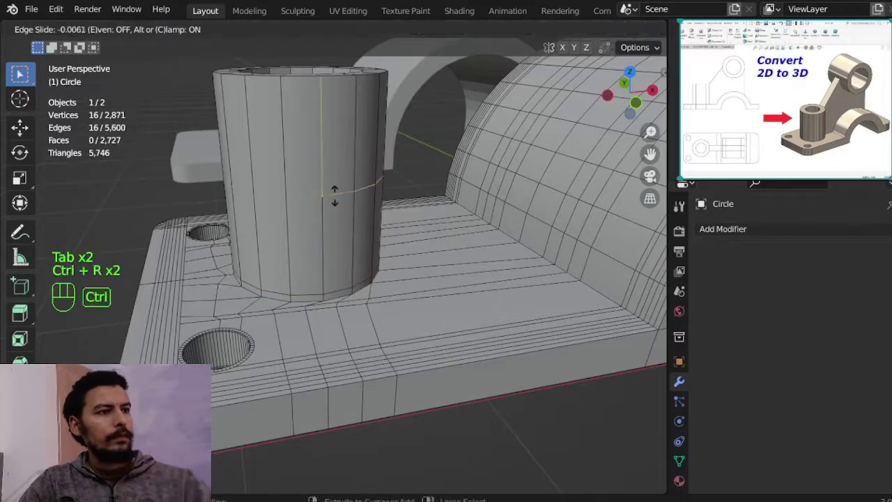
key(Tab)
middle_click(355, 224)
key(Tab)
key(a)
key(shift+n)
key(Tab)
From the top view, box-select a horizontal band of base vertices.
middle_click(859, 113)
drag(381, 229, 307, 276)
key(alt+Tab)
middle_click(859, 113)
key(KP_7)
middle_click(859, 114)
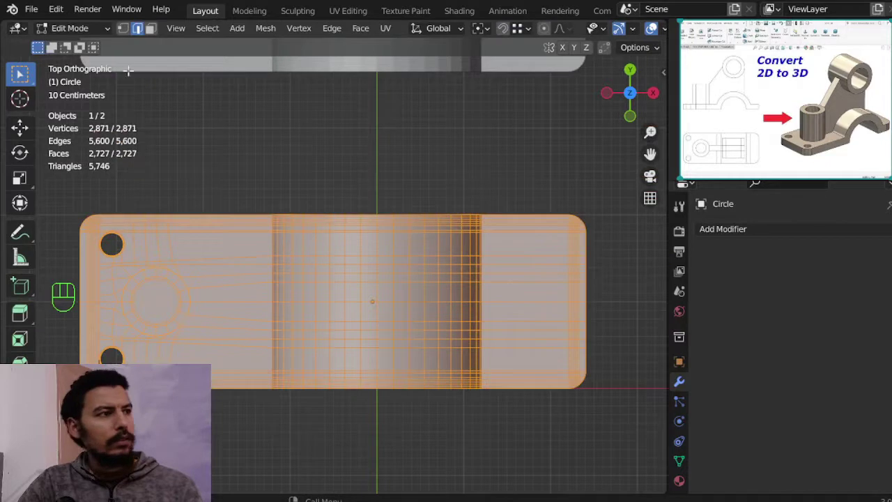
click(860, 114)
key(z)
key(a)
key(alt+a)
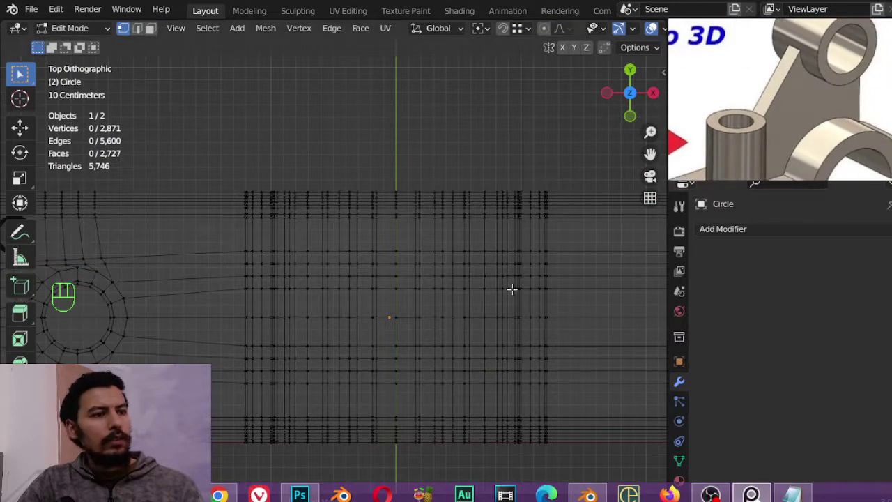
click(704, 164)
key(a)
key(alt+a)
key(b)
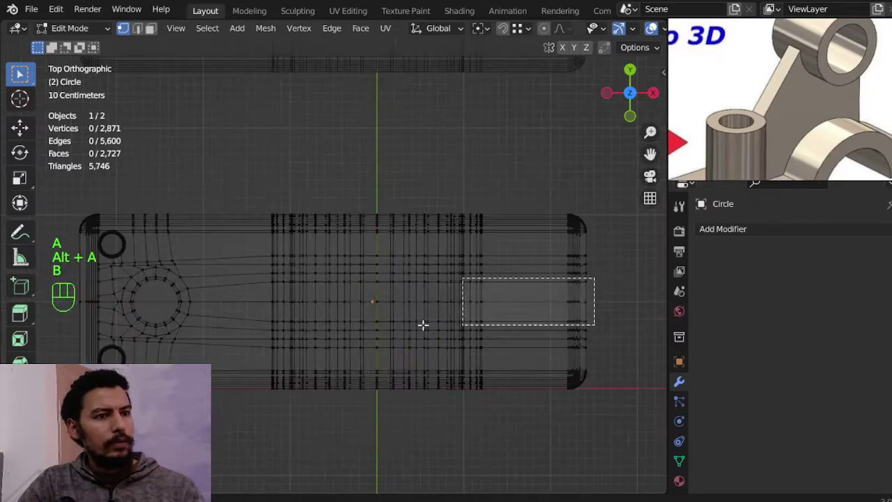
middle_click(688, 170)
middle_click(688, 170)
Squeeze the selected band to 0.6 along the Y axis.
key(s)
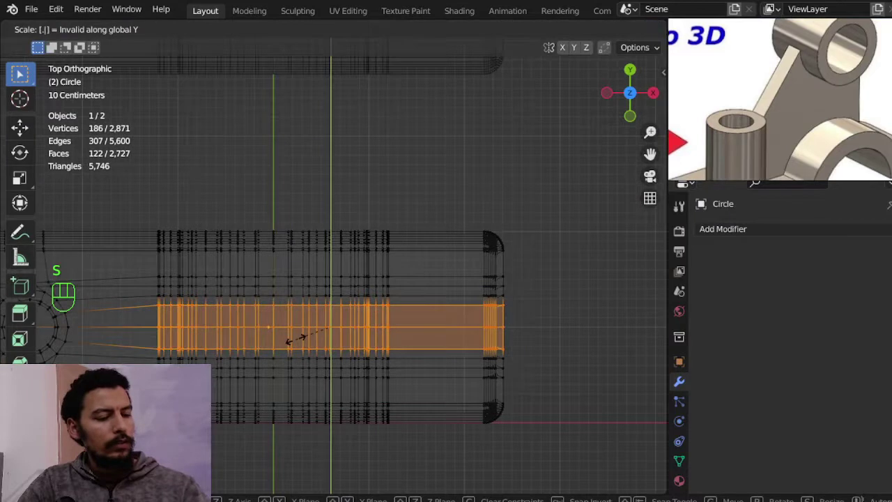
key(s)
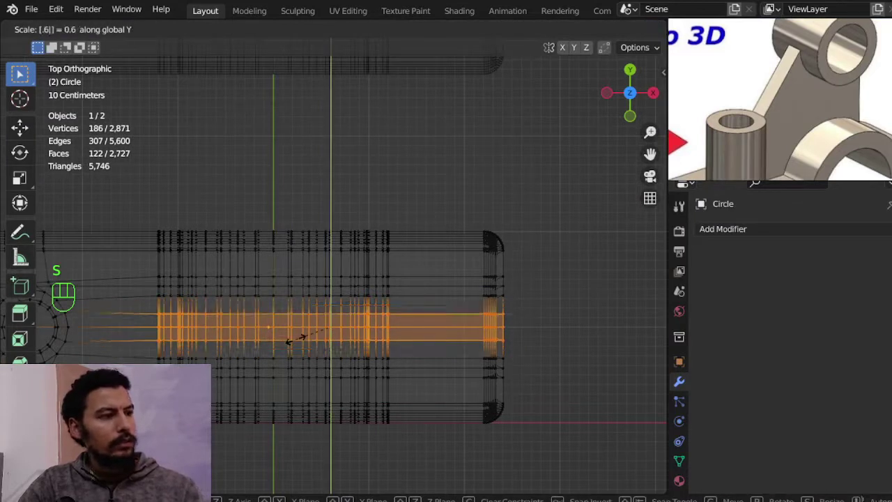
middle_click(285, 323)
drag(238, 317, 239, 281)
middle_click(269, 296)
middle_click(308, 317)
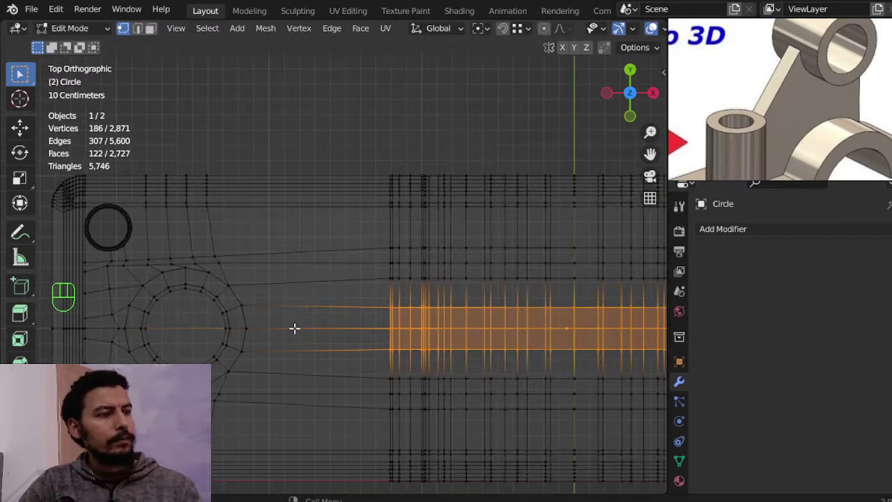
key(s)
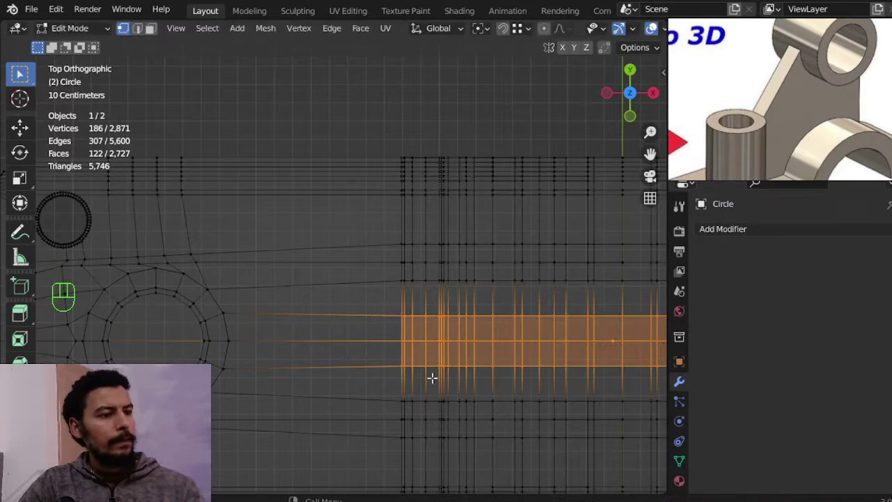
key(s)
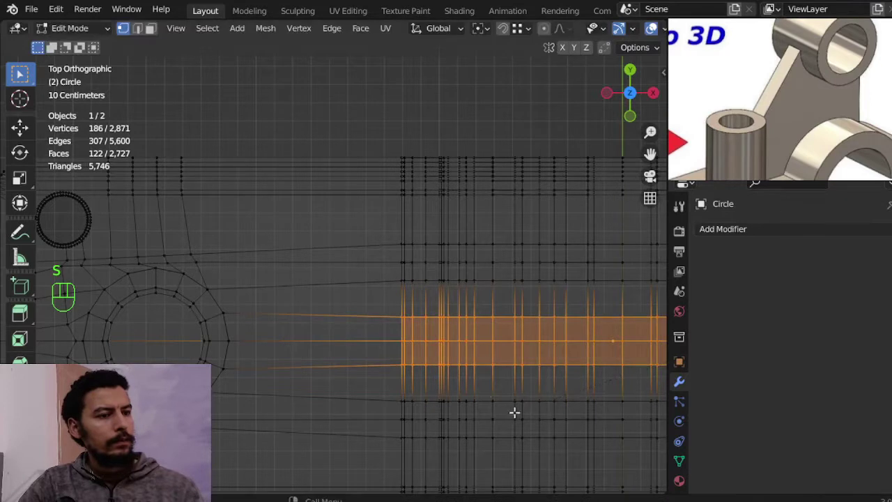
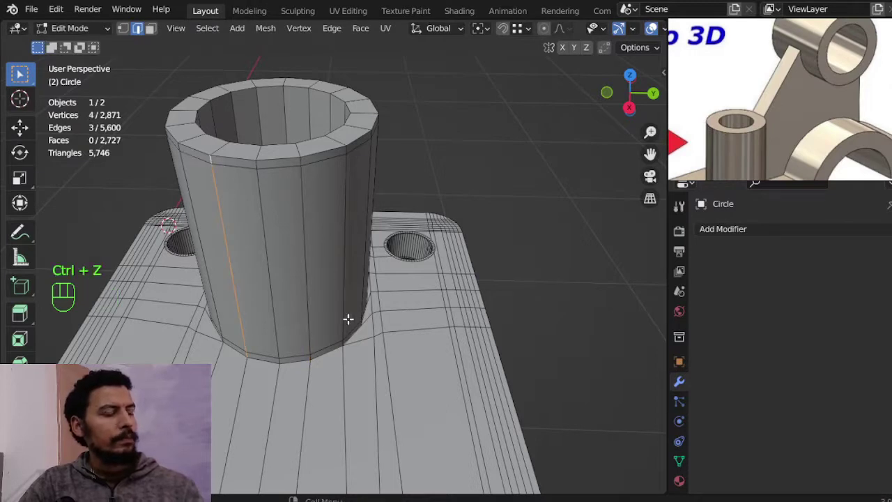
Edge-slide the boss's base edge toward the plate and switch to face selection.
key(g)
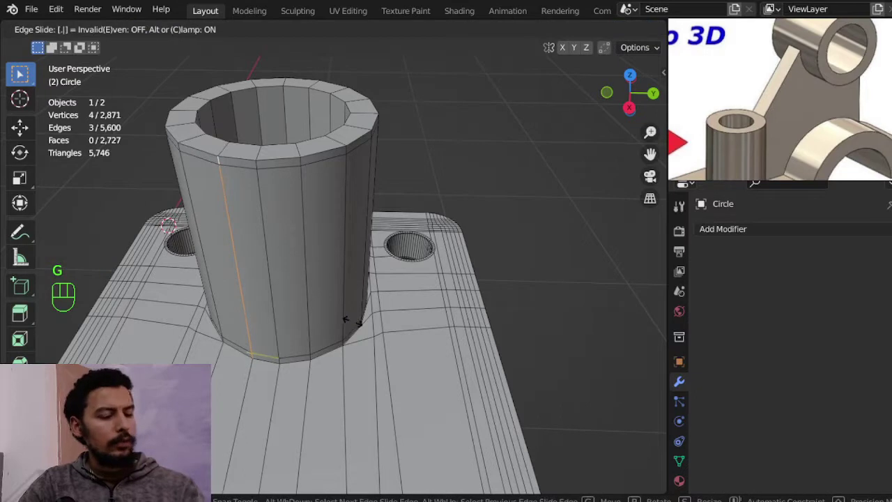
key(3)
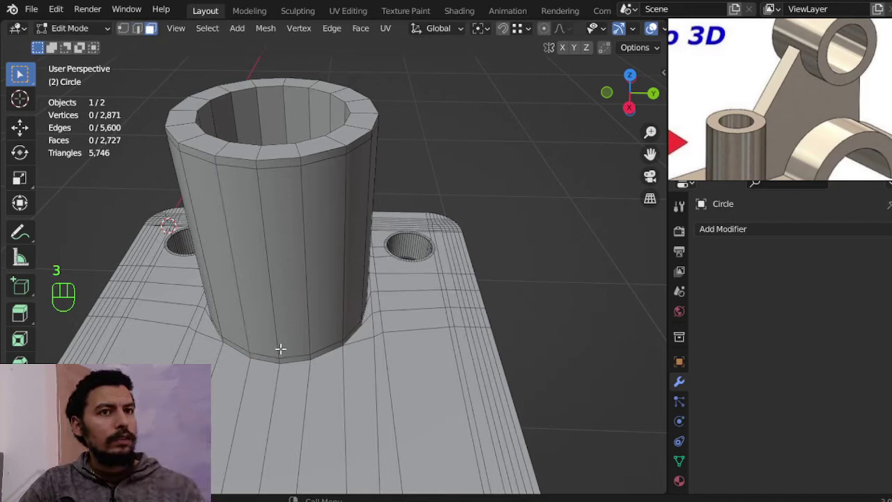
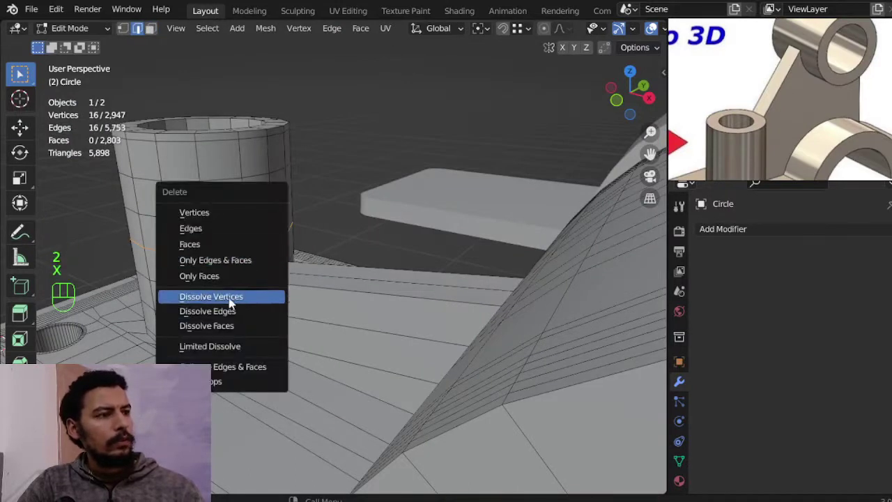
Dissolve the stray edges where the sloped rib meets the curved clamp.
key(3)
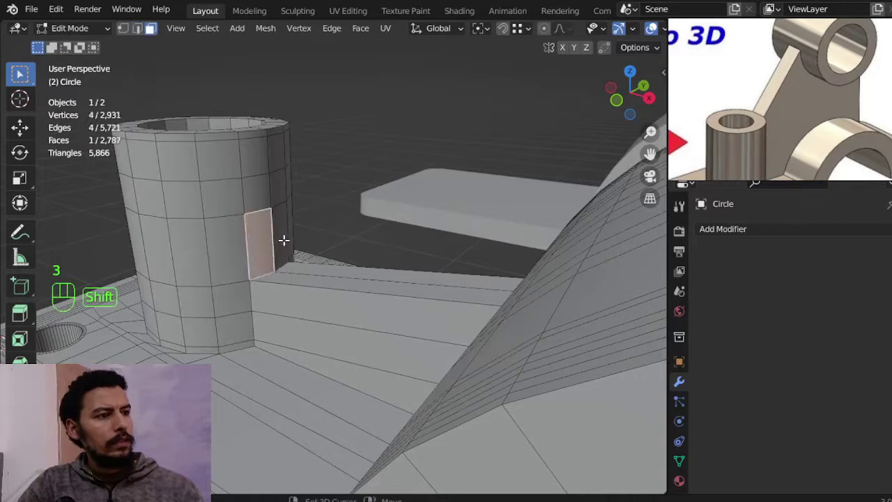
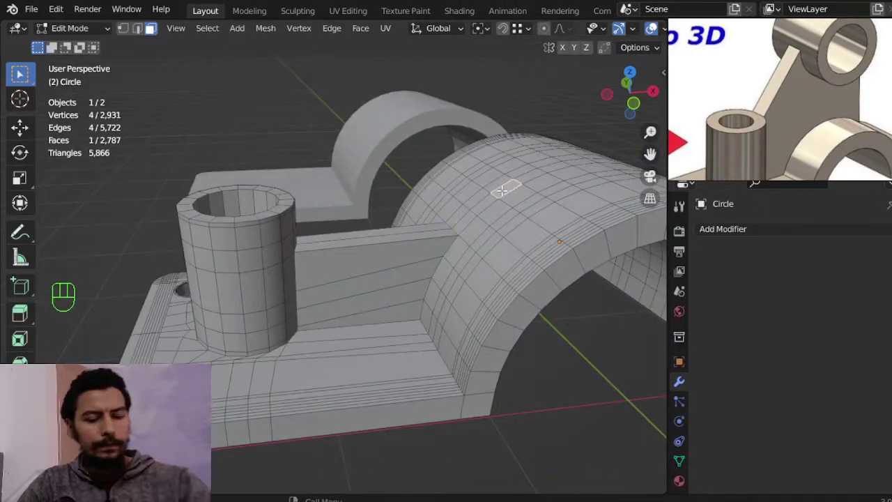
View the rib from the front and select its top profile to raise along Z above the arch.
key(z)
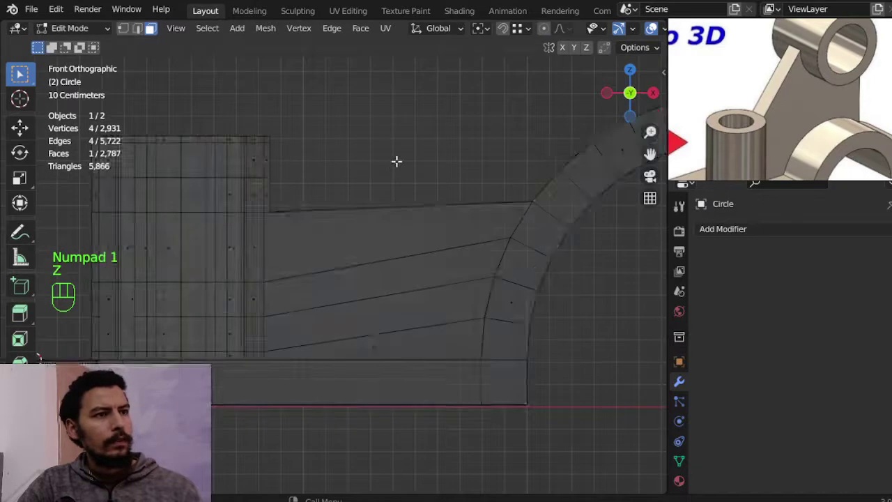
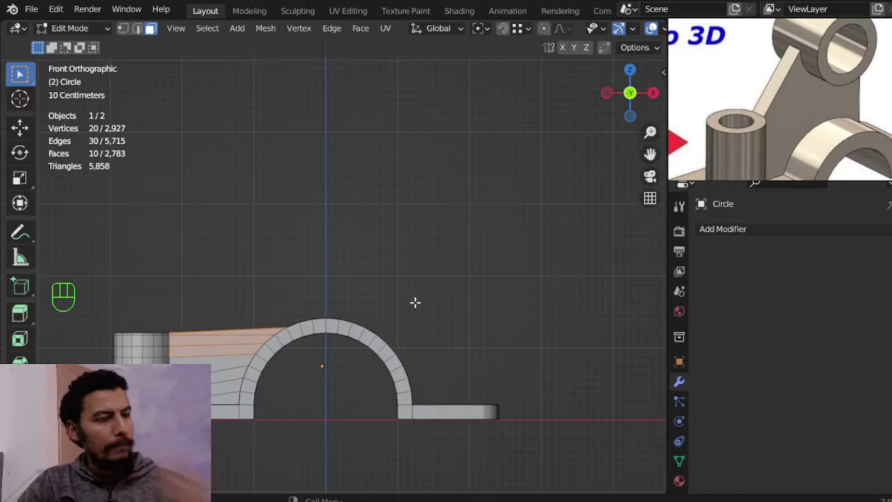
drag(401, 365, 381, 376)
drag(390, 382, 450, 371)
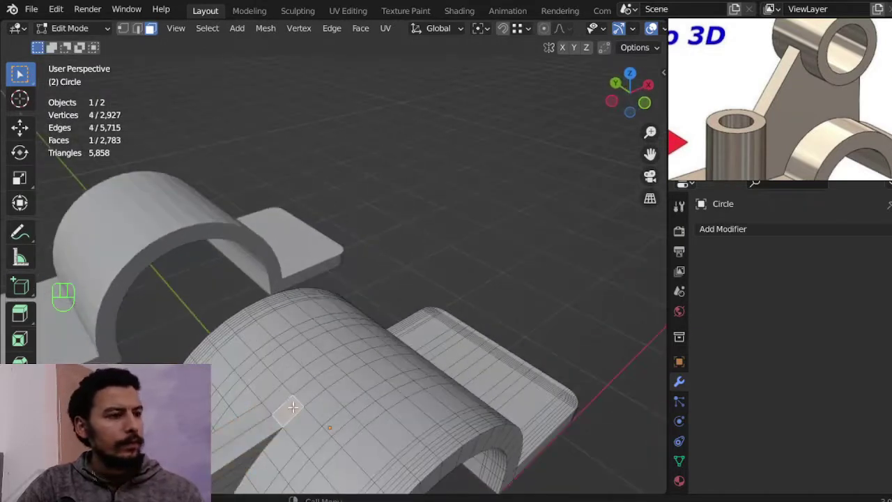
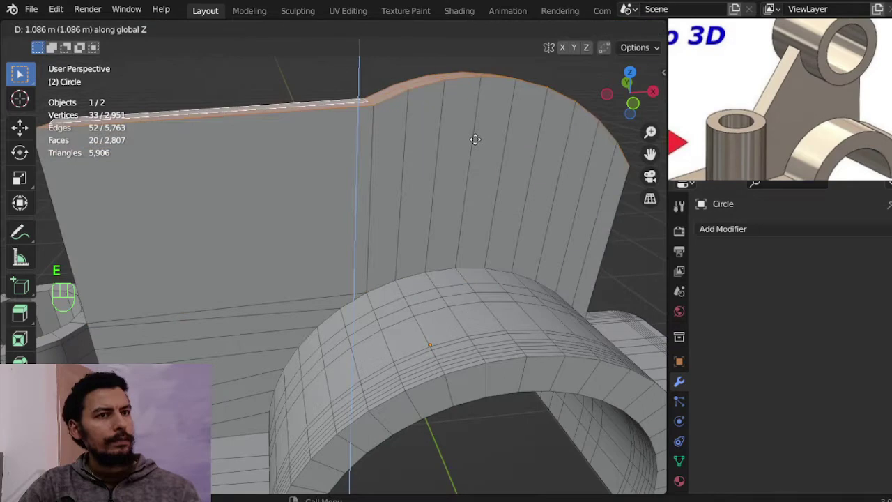
middle_click(368, 248)
key(KP_1)
key(z)
key(a)
key(b)
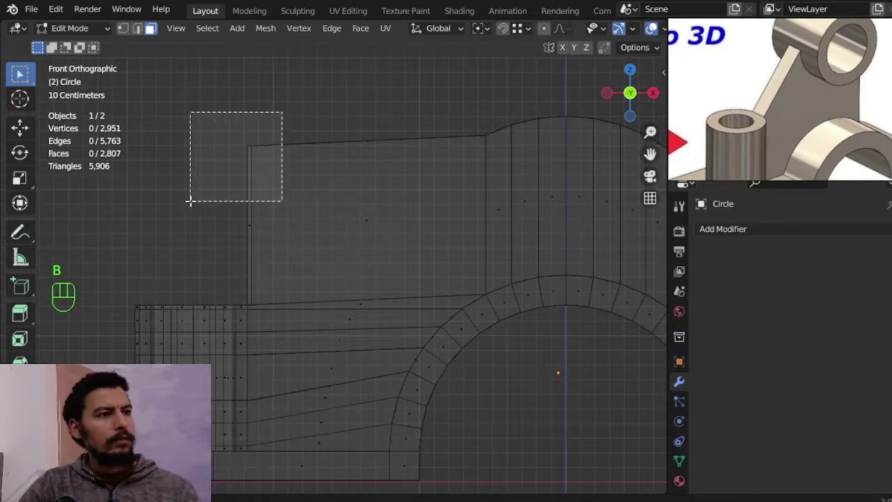
Select the rib's top vertex and move it up so the rib's top edge slopes into the arch.
key(a)
key(alt+a)
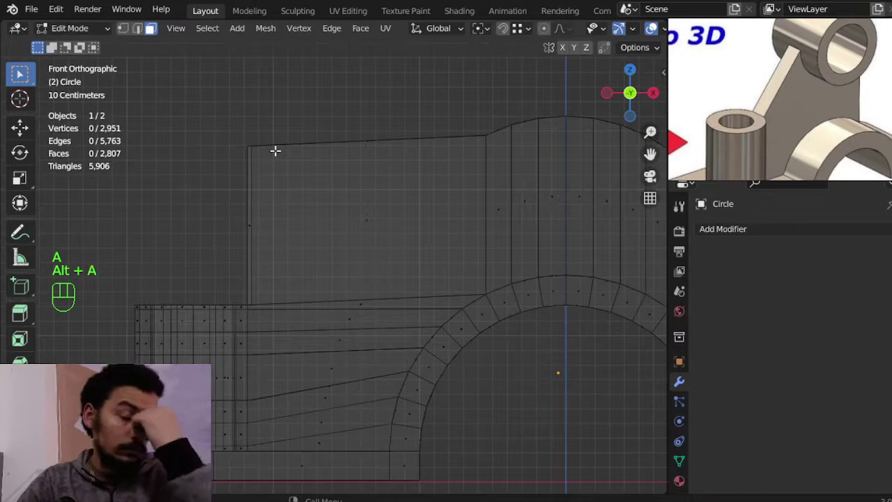
key(a)
key(b)
key(1)
key(a)
key(b)
key(x)
key(g)
key(s)
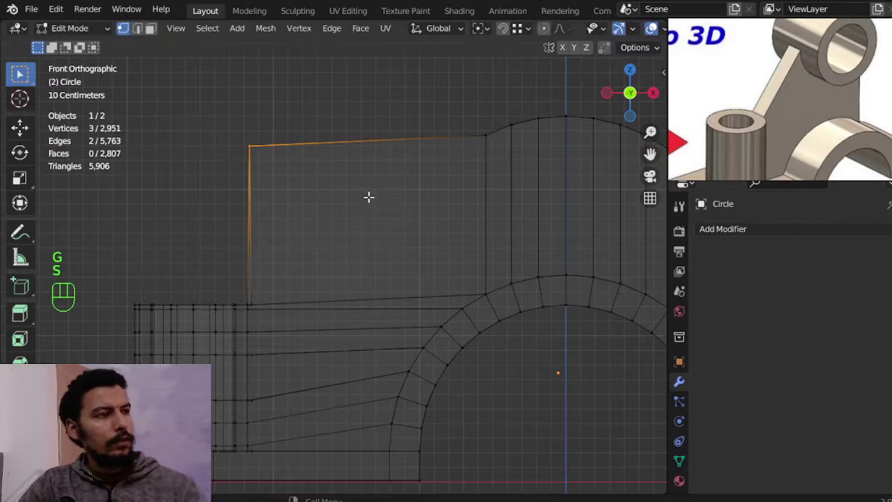
key(g)
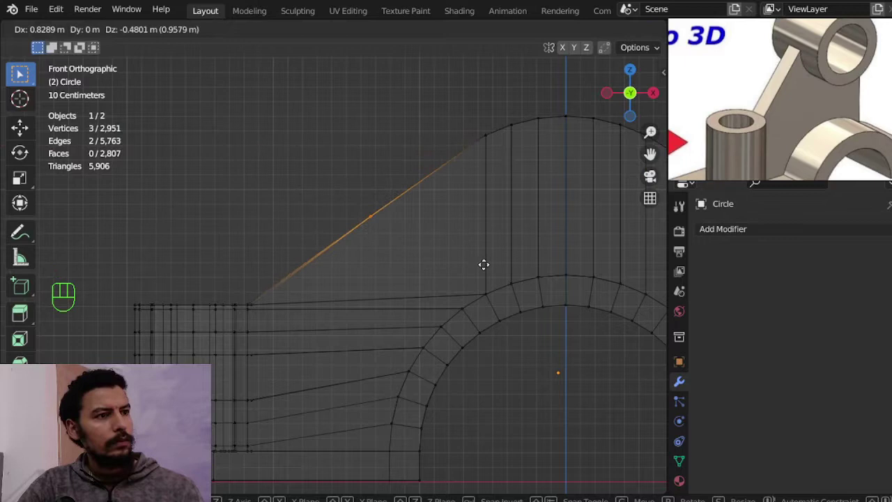
key(z)
Inspect the sloped rib from a few angles, leave Edit Mode and return to Front view.
middle_click(285, 232)
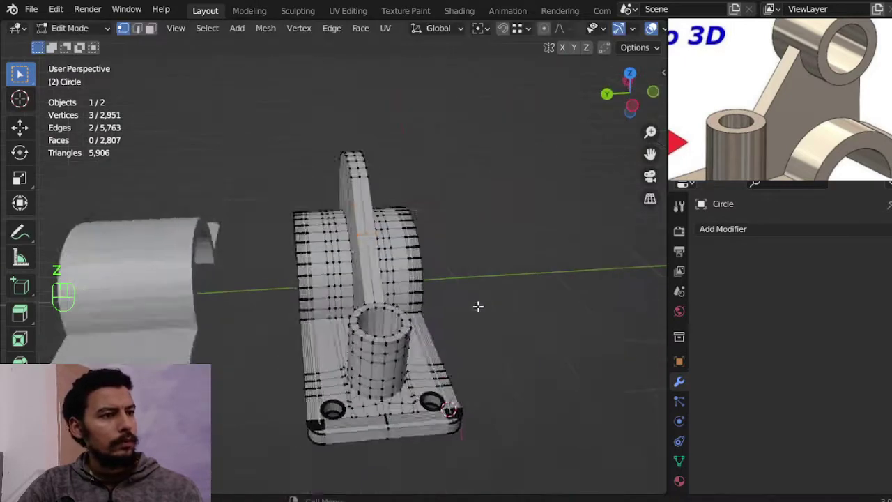
key(Tab)
drag(448, 324, 339, 306)
key(Tab)
key(Tab)
middle_click(480, 257)
middle_click(359, 265)
key(KP_1)
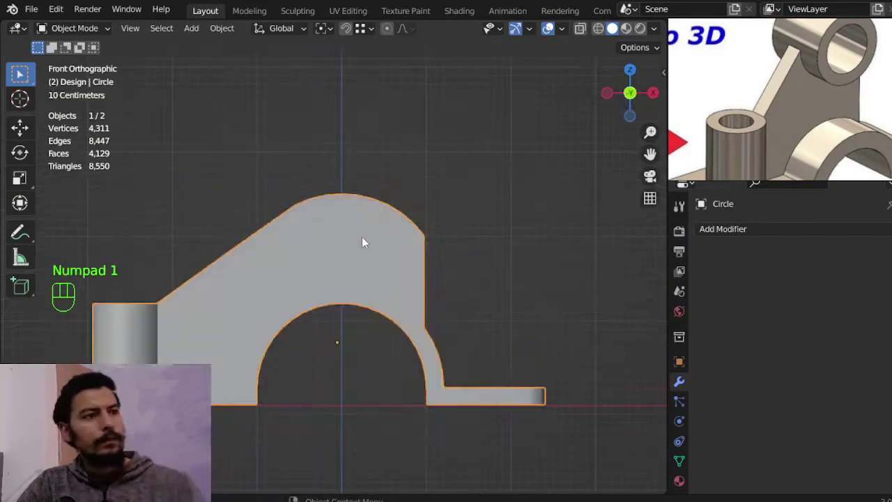
Re-enter Edit Mode on the bracket and start a loop cut across the arch.
key(Tab)
key(z)
middle_click(390, 218)
click(377, 231)
key(ctrl+r)
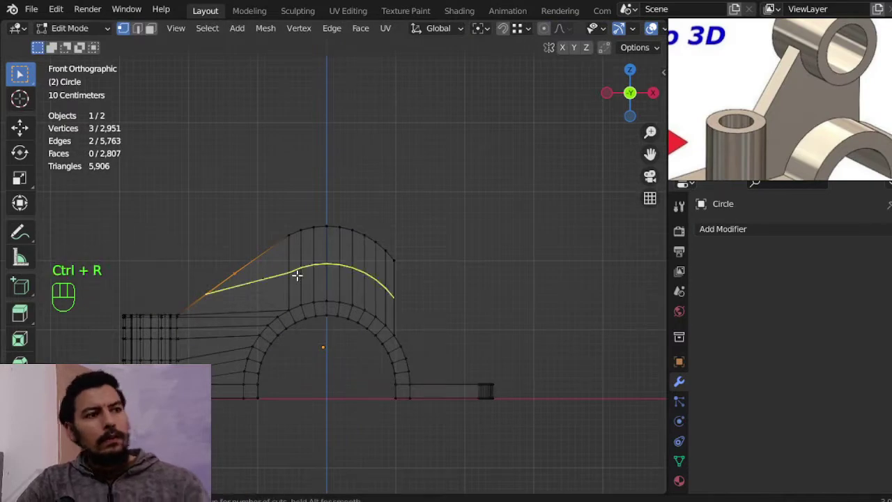
key(Tab)
key(Tab)
Select the arch's top row of vertices and snap the 3D cursor to them.
key(a)
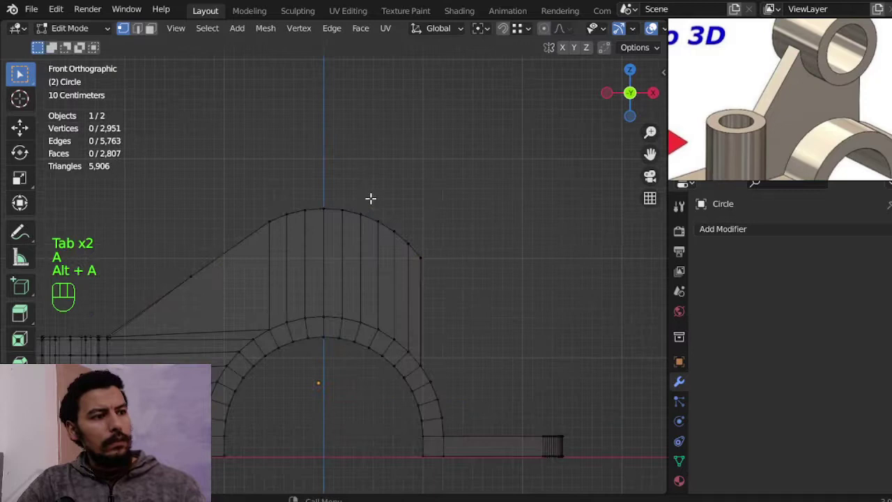
key(b)
key(shift+s)
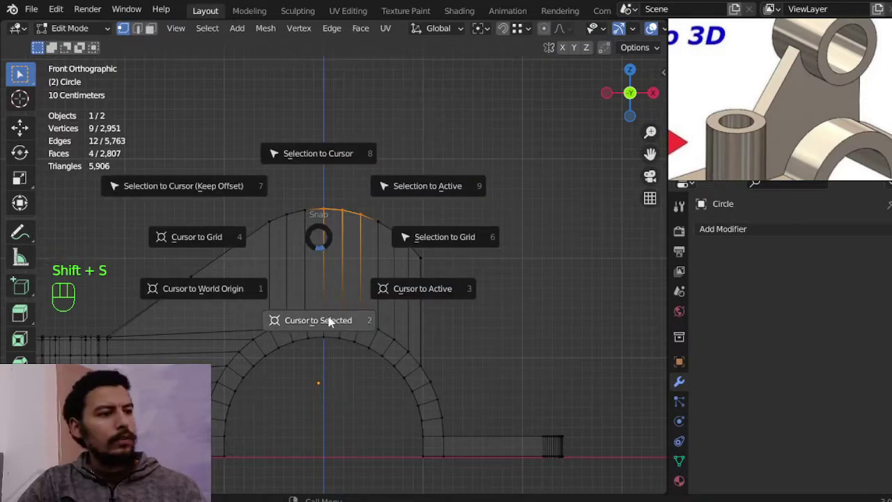
key(Tab)
Leave Edit Mode and delete the stray newly added object.
key(shift+a)
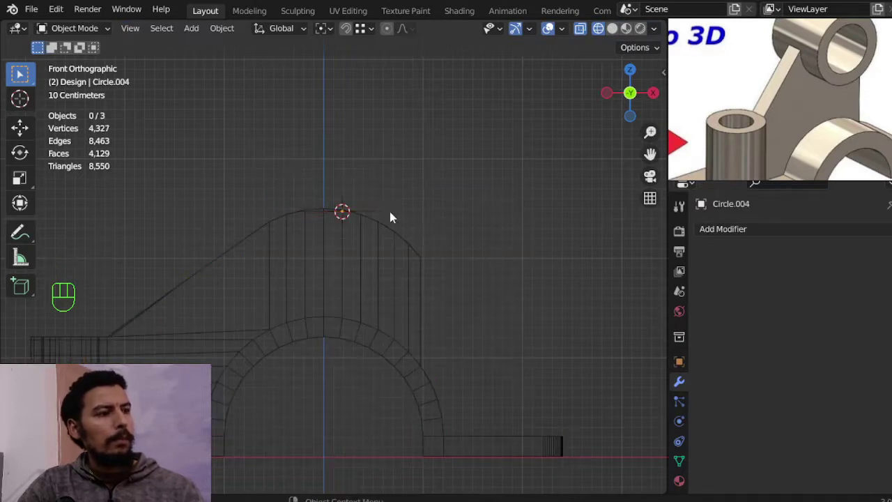
click(371, 215)
key(x)
key(shift+a)
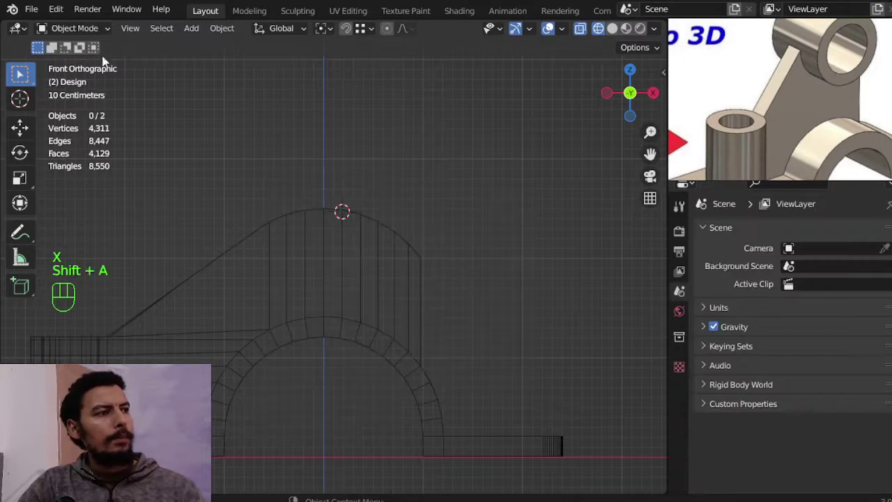
drag(57, 9, 100, 234)
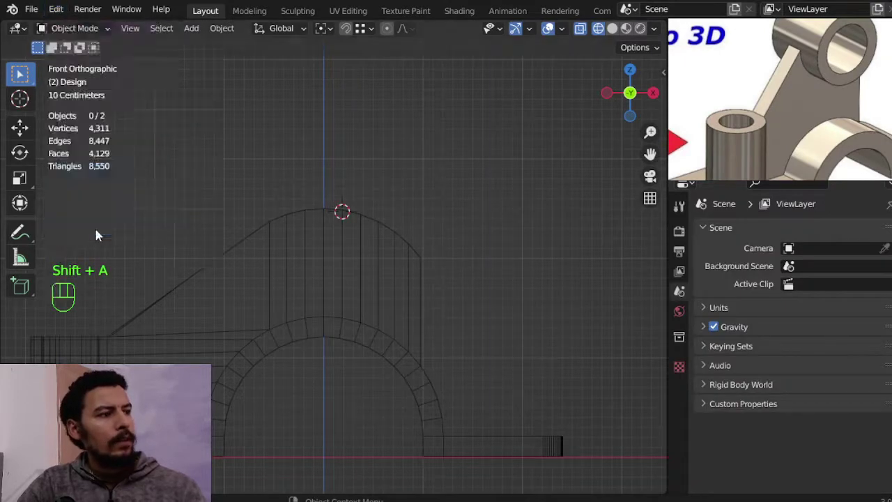
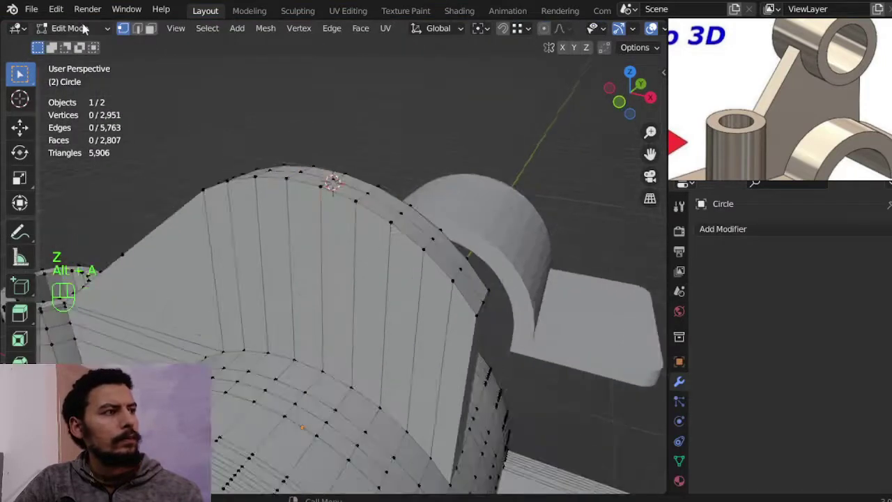
Adjust the 3D Viewport theme so vertices show as larger red dots.
drag(69, 12, 210, 236)
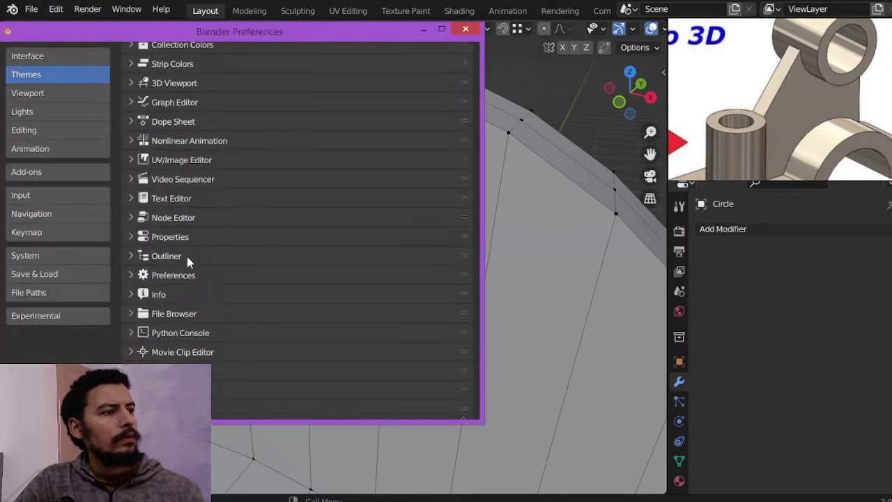
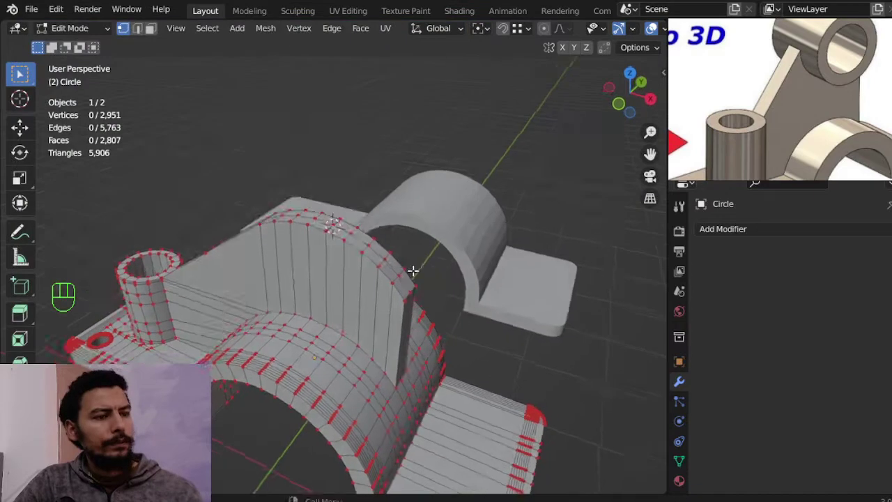
In front view with see-through shading, add a new circle mesh at the arch top.
key(KP_1)
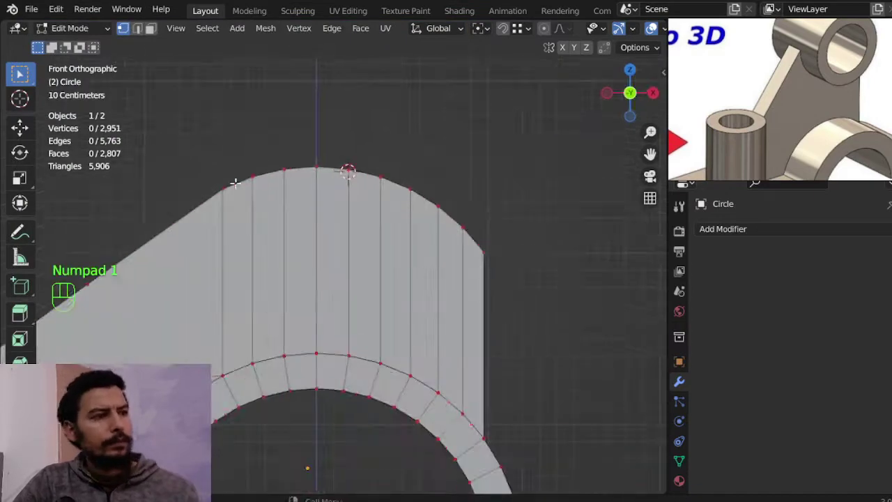
key(z)
key(a)
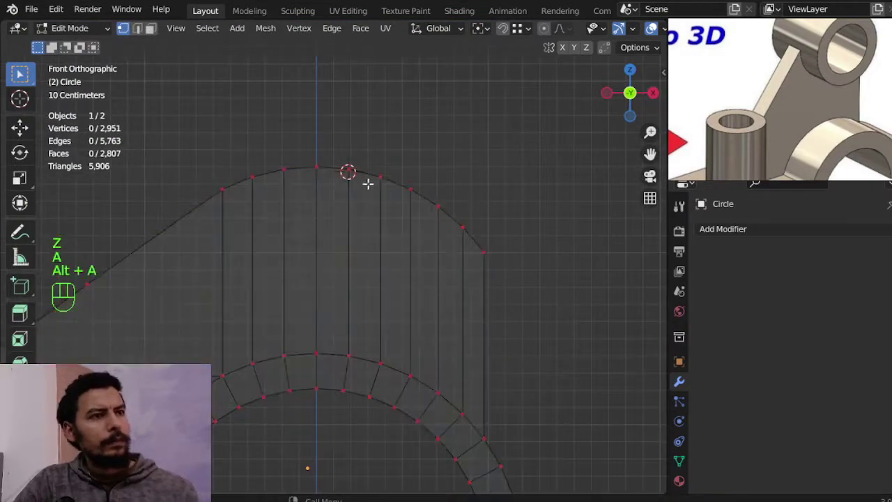
key(shift+a)
key(Tab)
key(shift+a)
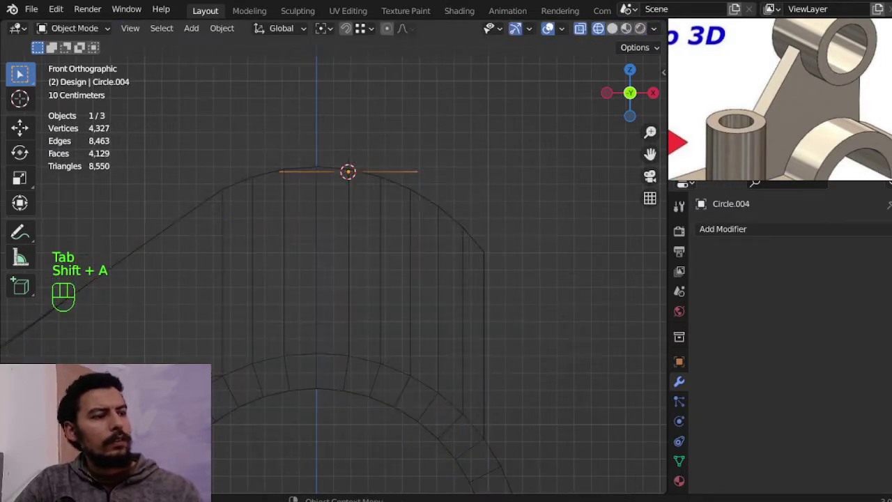
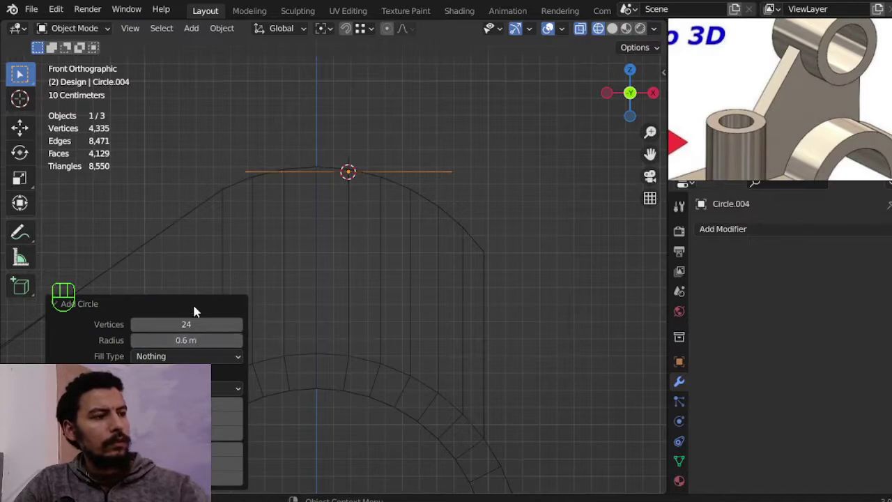
click(198, 310)
Rotate the circle to face front, raise it above the arch, and extrude its rim inward to about 0.75.
key(r)
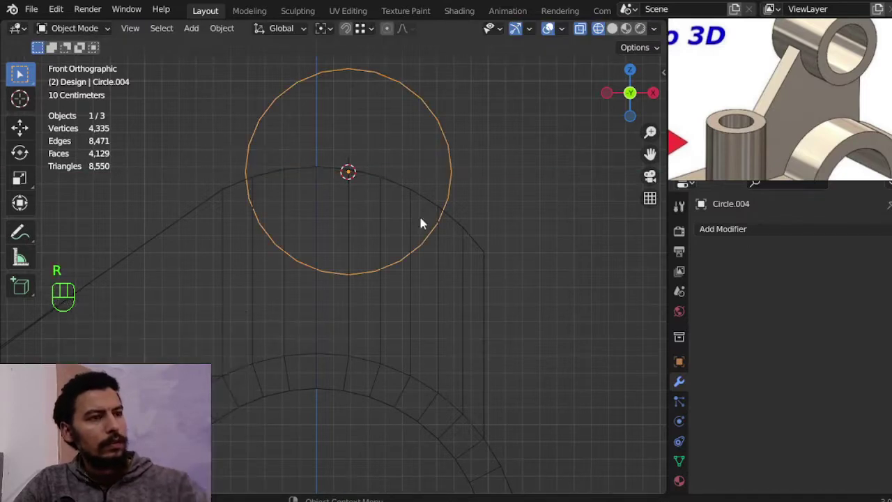
key(s)
key(g)
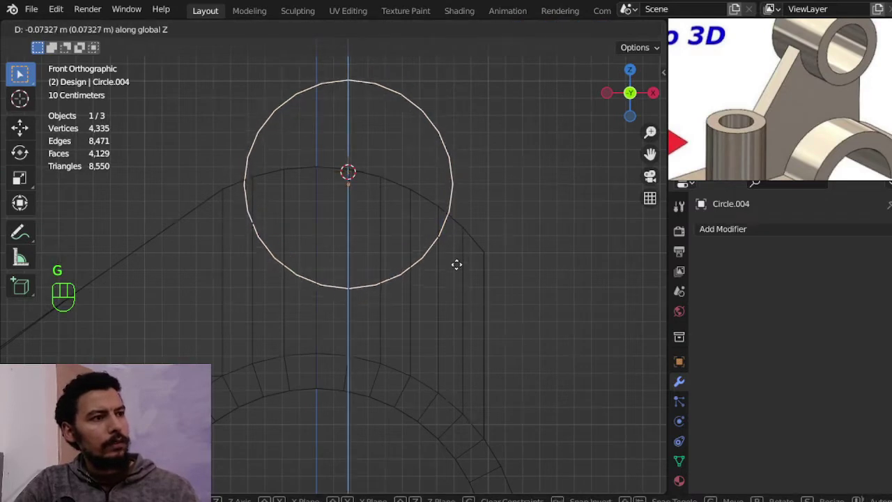
key(r)
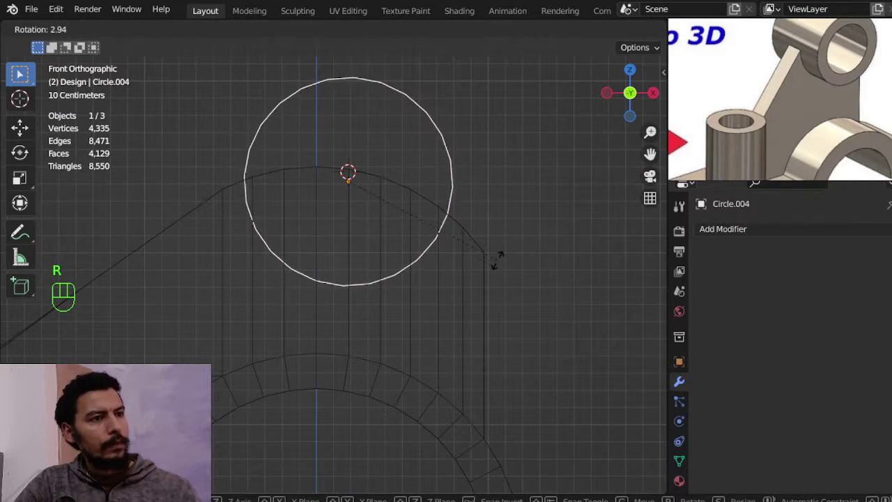
key(Tab)
key(a)
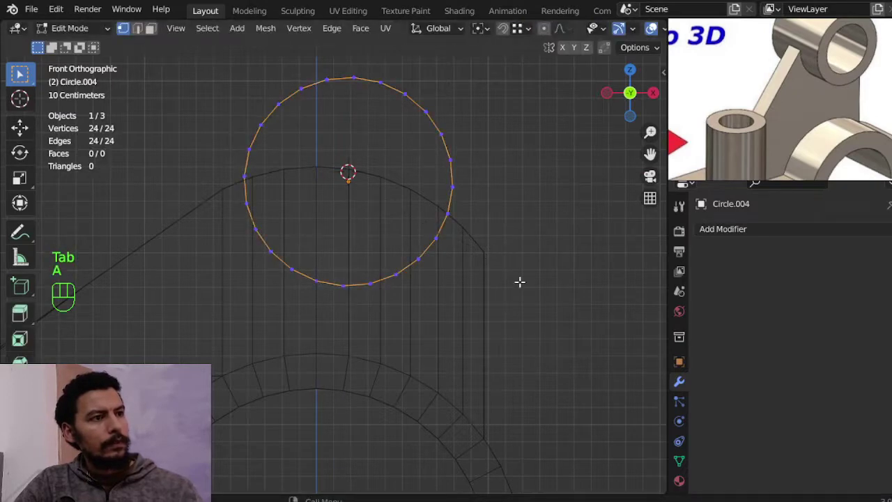
key(e)
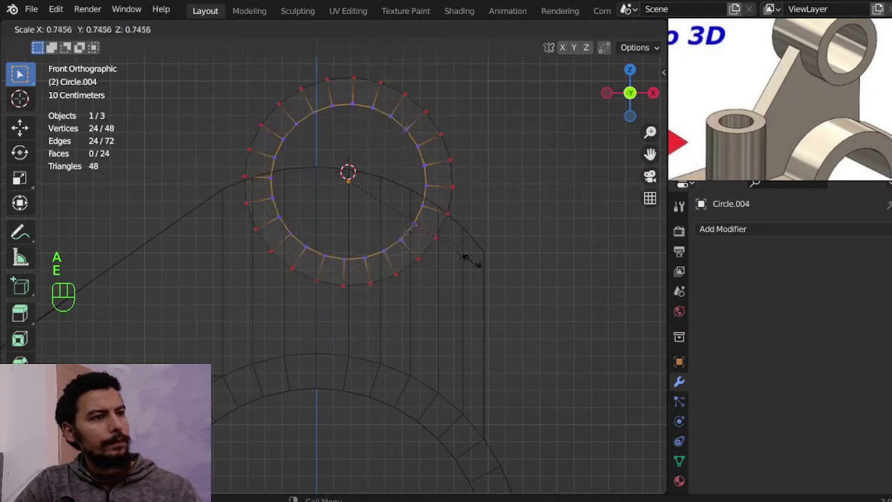
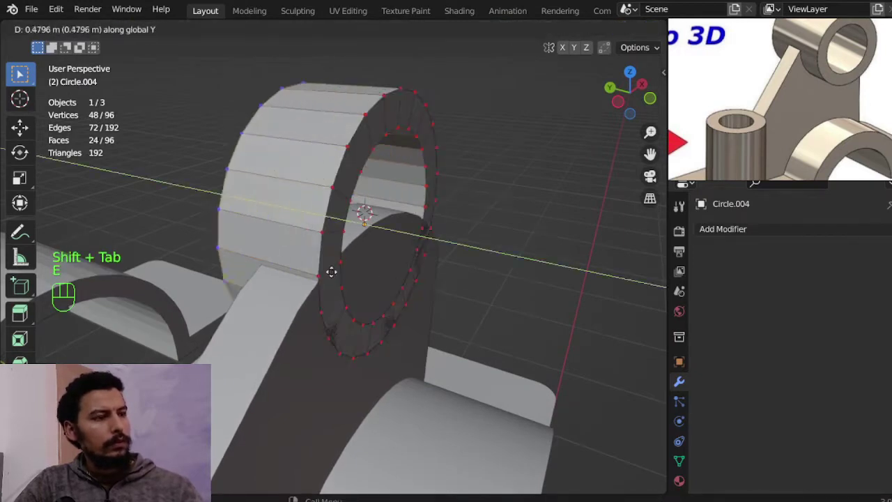
Confirm the tube's extrusion depth, then select the bracket and enter Edit Mode in front view.
key(Tab)
drag(370, 257, 316, 252)
key(KP_1)
key(KP_3)
key(KP_1)
click(386, 242)
key(Tab)
In wireframe, select the rib's top vertex under the ring and start moving it.
key(z)
middle_click(400, 248)
middle_click(413, 236)
key(a)
middle_click(350, 238)
drag(329, 237, 295, 218)
key(a)
key(b)
key(g)
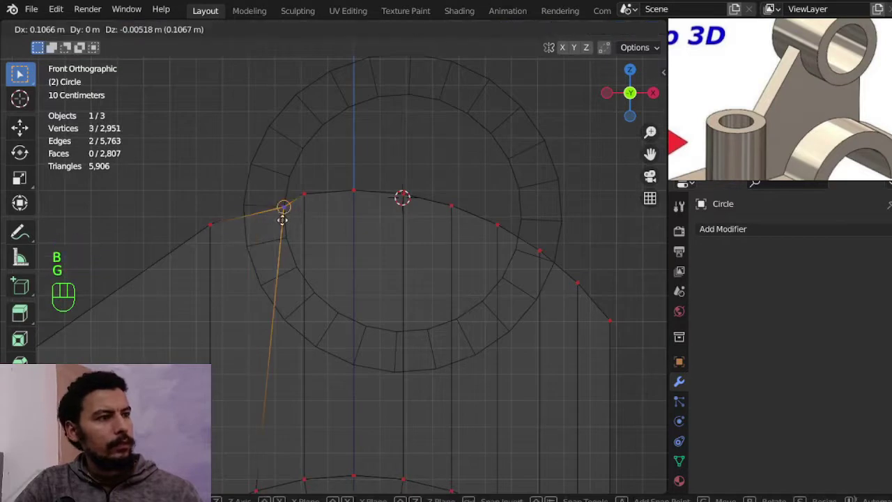
With vertex snapping on, snap the rib's top-left corner vertex onto the ring's inner edge.
key(a)
key(b)
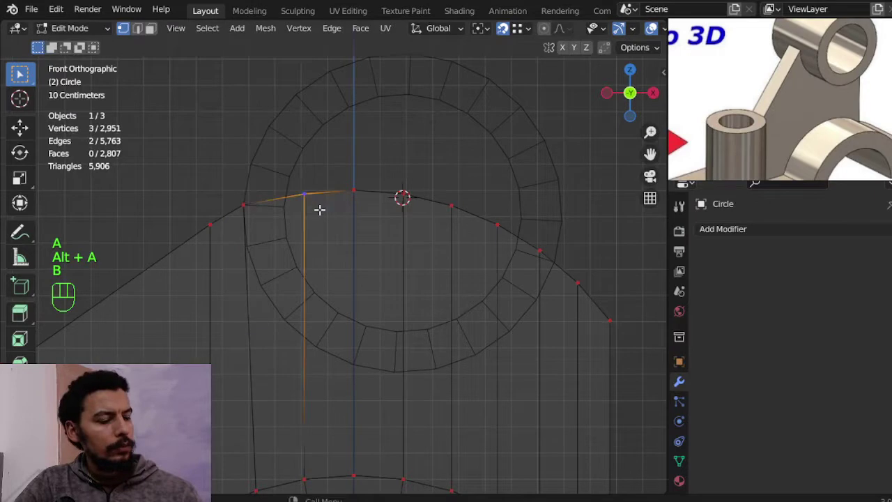
key(g)
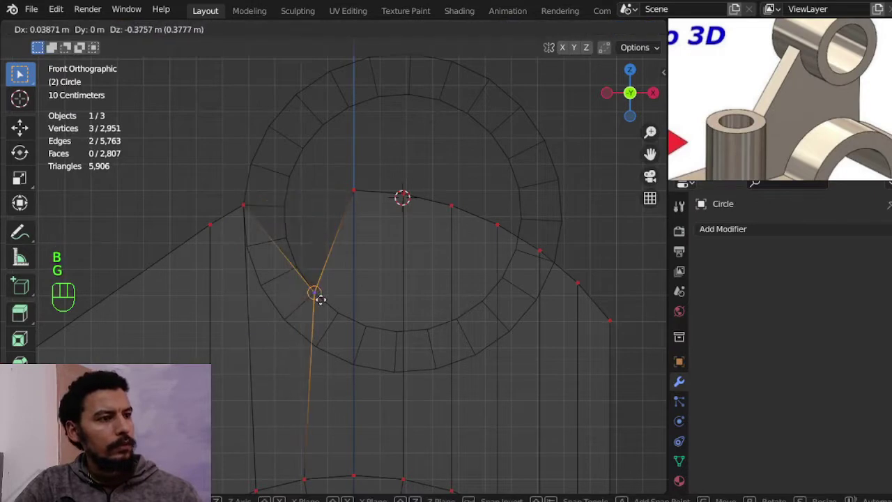
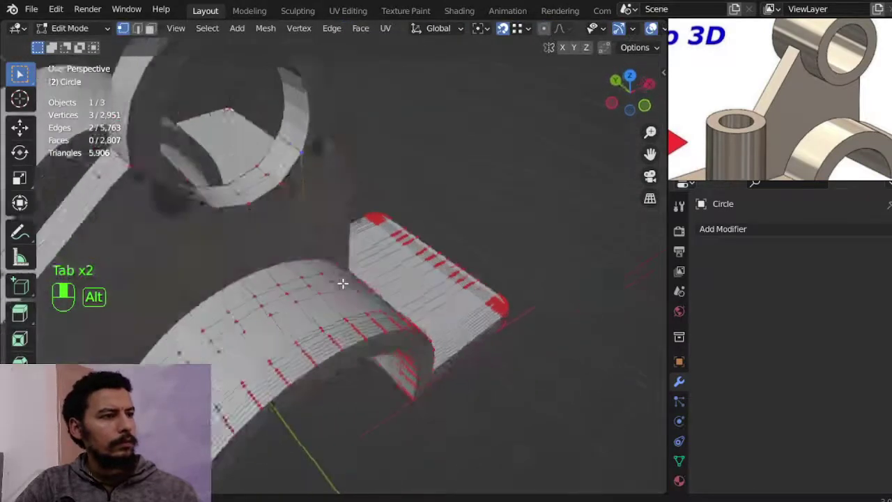
Select the tube's whole mesh and stretch it along its length into a longer cylinder.
key(Tab)
drag(318, 219, 350, 229)
key(Tab)
middle_click(330, 219)
click(388, 118)
key(Tab)
key(a)
key(s)
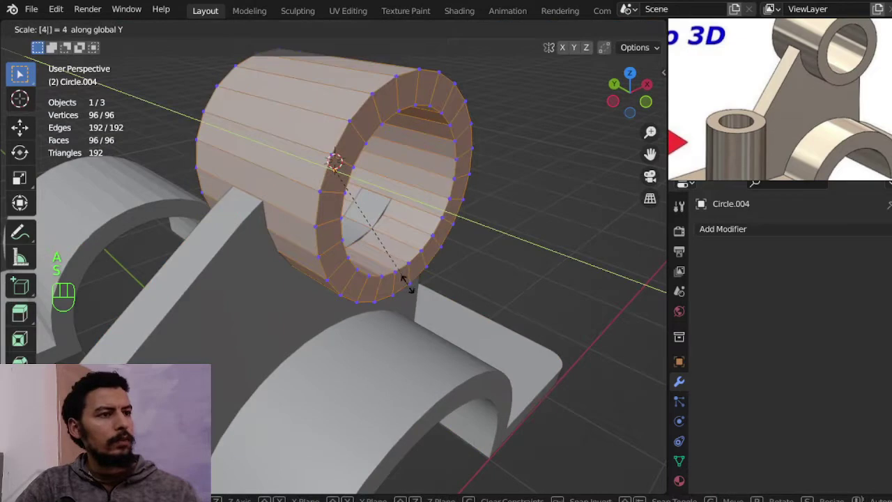
key(Tab)
Switch to solid shading, inspect the cylinder, and show its Transform values in the sidebar Item tab.
middle_click(703, 165)
key(Tab)
middle_click(704, 165)
key(2)
click(703, 165)
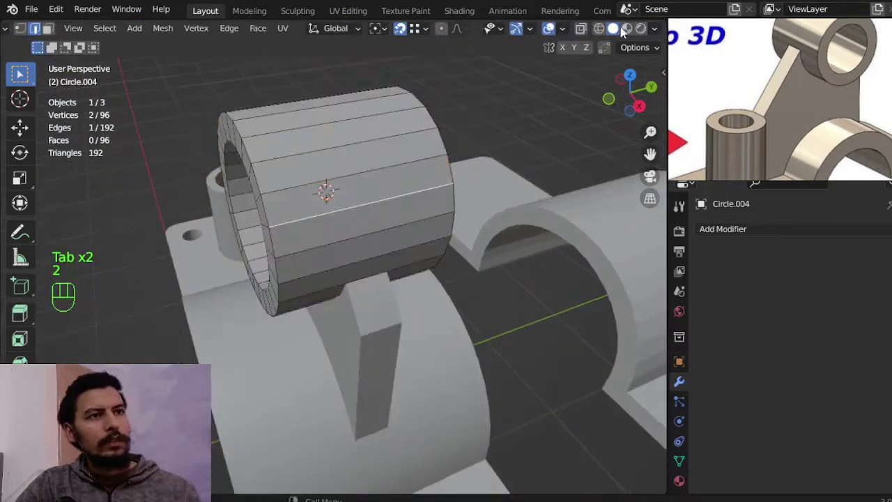
drag(569, 31, 703, 166)
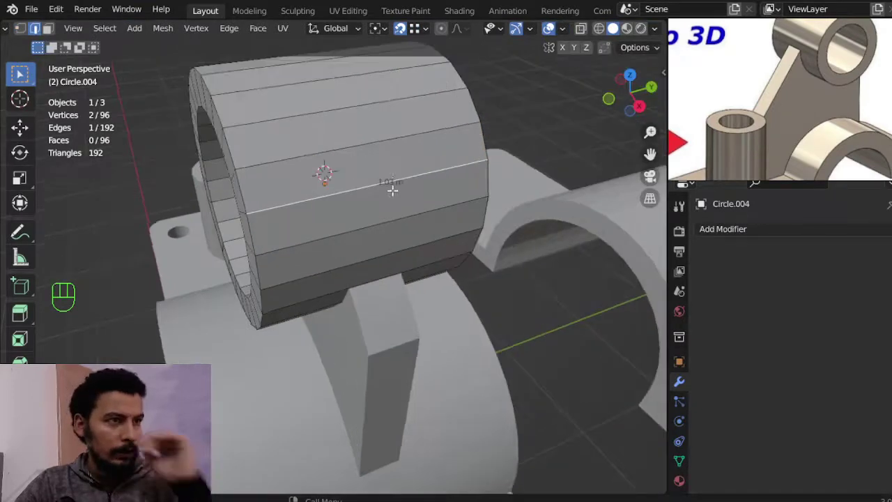
middle_click(703, 165)
key(Tab)
key(n)
click(662, 78)
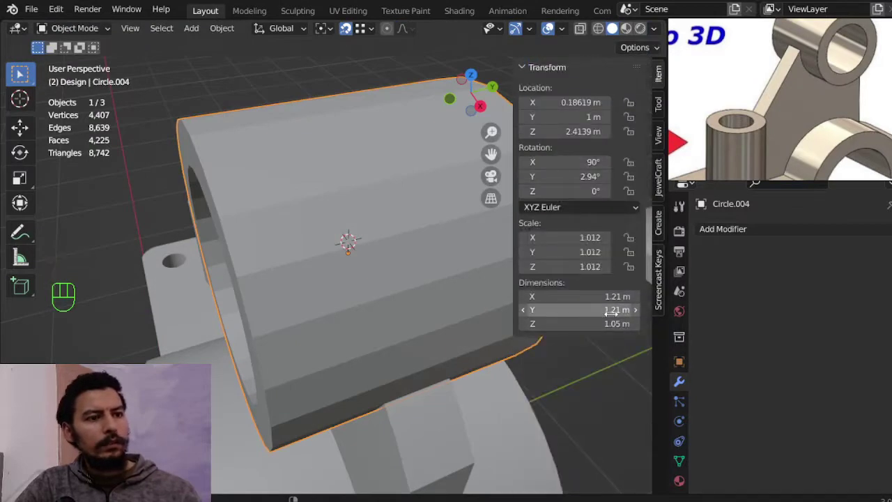
Clear the boss cylinder's rotation so its length reads 1 m, then close the sidebar.
key(ctrl+a)
key(Tab)
key(Tab)
key(ctrl+a)
click(678, 173)
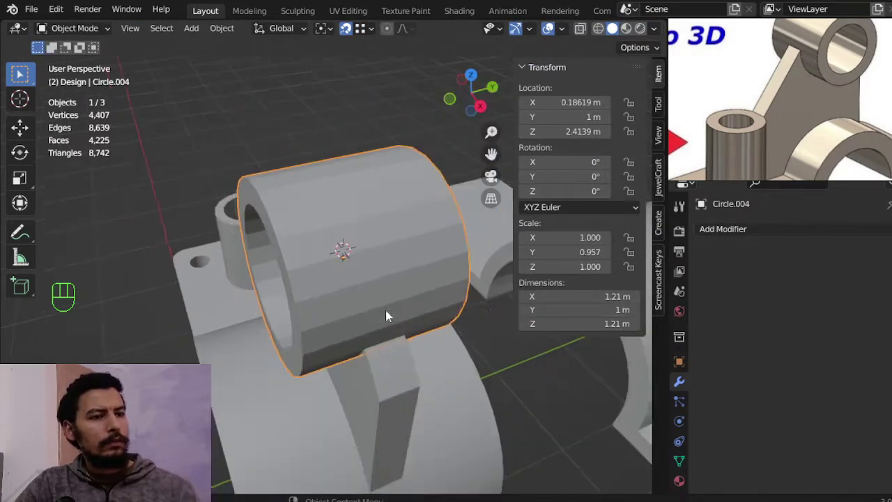
drag(678, 173, 702, 165)
key(n)
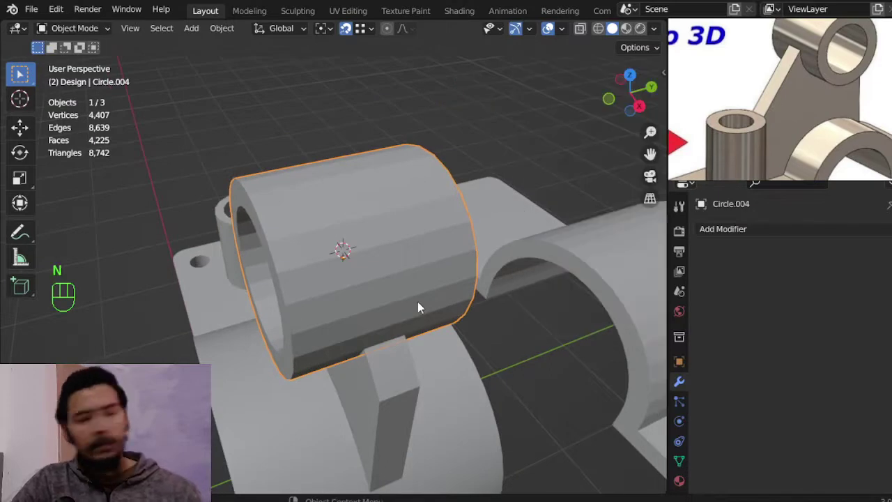
View the ring head-on in front orthographic wireframe and select its whole mesh for editing.
drag(702, 165, 702, 165)
key(KP_1)
key(z)
key(Tab)
middle_click(703, 165)
middle_click(704, 165)
key(Tab)
key(a)
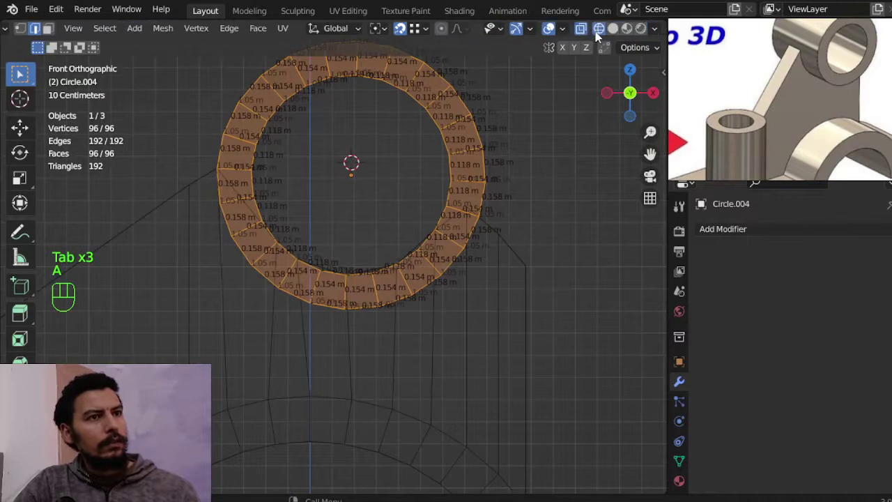
Hide edge-length overlays, select the bracket and enter Edit Mode in front view.
click(703, 165)
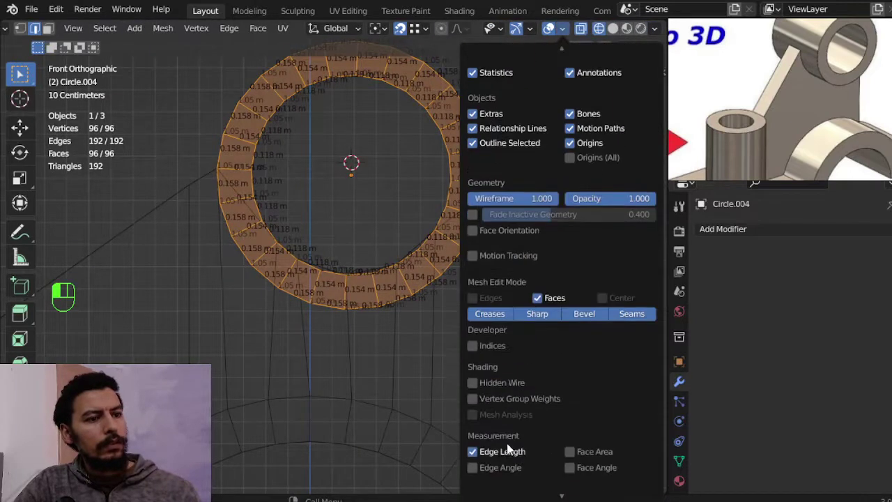
middle_click(703, 165)
key(Tab)
click(703, 165)
key(Tab)
Move the rib's peak vertices one by one onto the ring's outer edge.
key(a)
key(1)
key(a)
key(b)
key(g)
key(a)
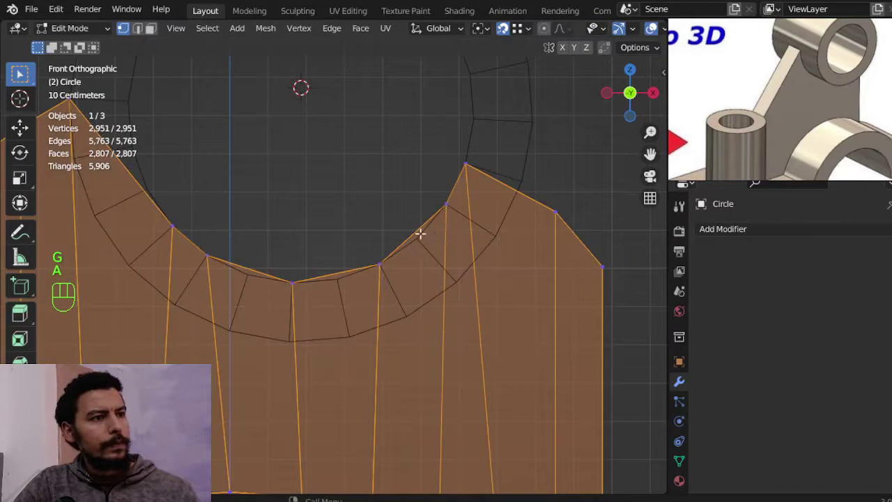
key(a)
key(b)
key(g)
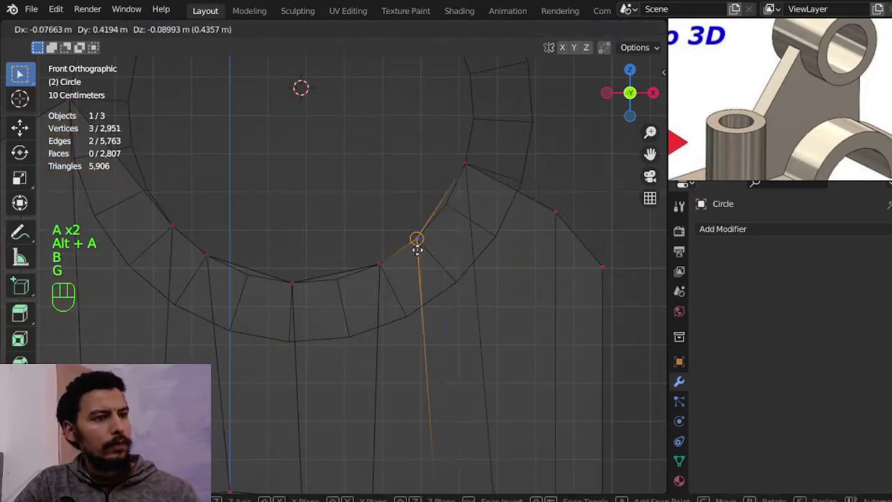
Add several cuts across the rib top and pull each new vertex onto the ring's curve.
key(ctrl+r)
key(a)
key(b)
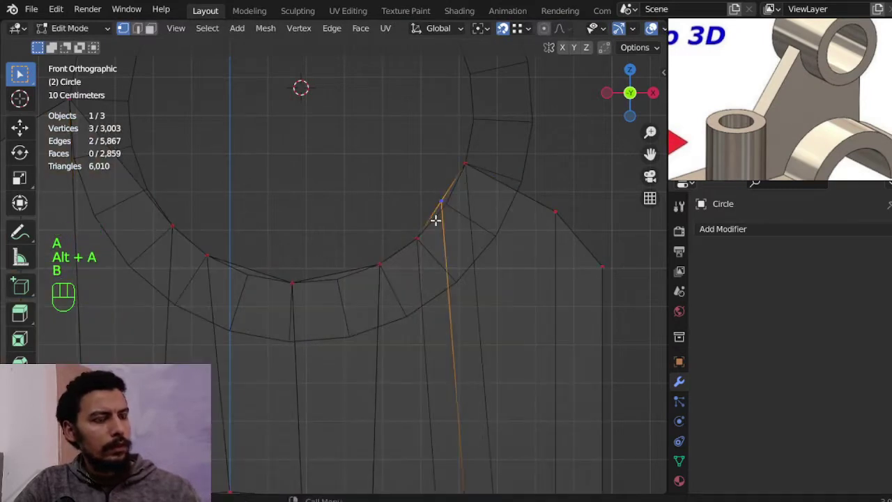
key(g)
middle_click(704, 165)
key(ctrl+r)
key(a)
key(b)
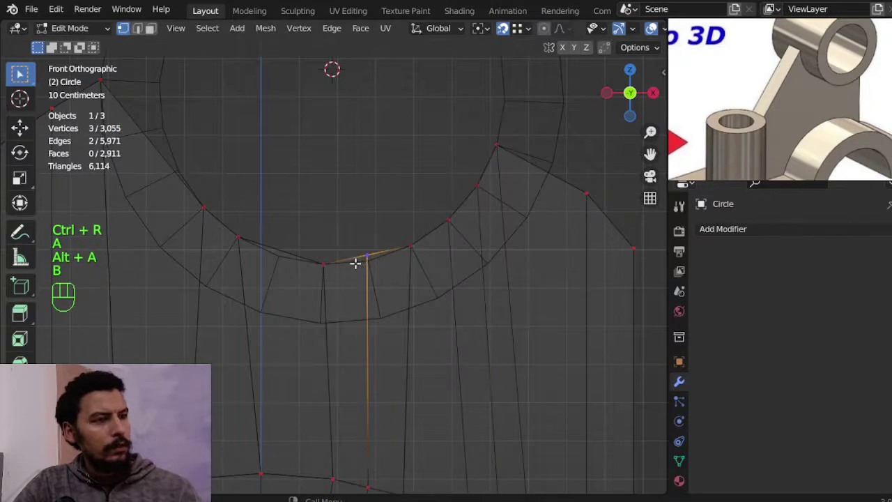
key(g)
middle_click(703, 165)
key(ctrl+r)
key(a)
key(b)
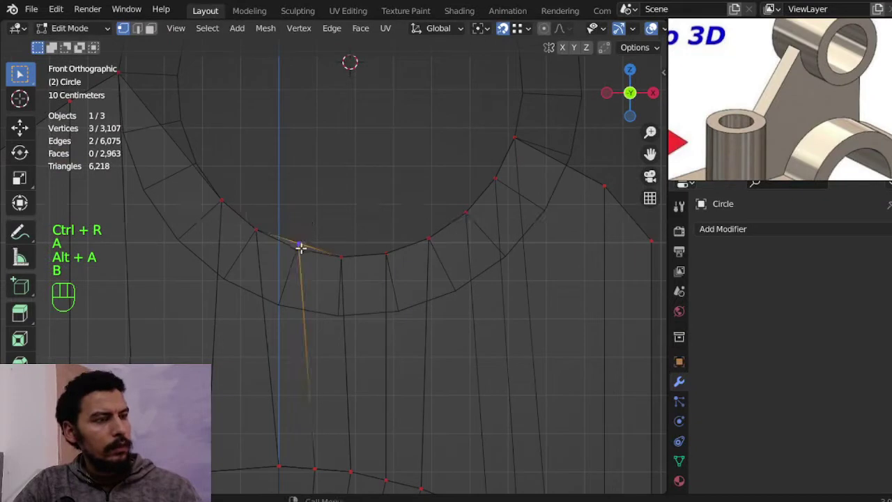
key(g)
middle_click(702, 165)
Leave wireframe editing and isolate the bracket alone in local view.
key(Tab)
key(z)
key(Tab)
drag(702, 165, 703, 165)
key(KP_Multiply)
key(KP_Divide)
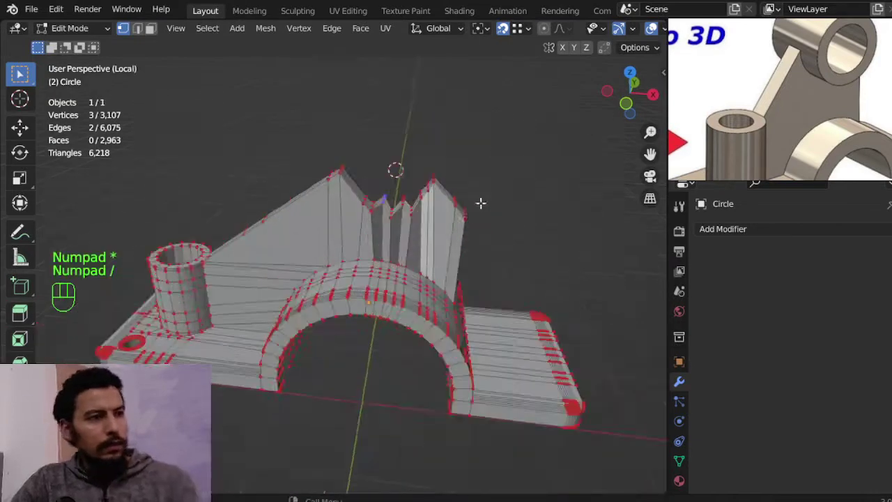
In local view, toggle snapping and grab the first knifed rib vertex onto the surface.
middle_click(703, 165)
middle_click(716, 109)
drag(715, 108, 716, 109)
click(716, 109)
click(702, 165)
middle_click(703, 165)
key(shift+Tab)
key(shift+Tab)
middle_click(703, 165)
middle_click(702, 165)
key(g)
click(703, 165)
middle_click(703, 165)
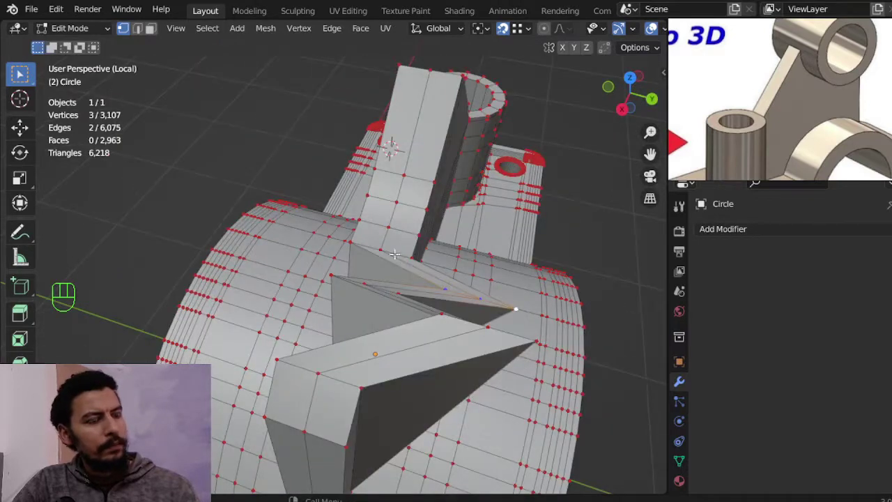
Move the remaining rib vertices with G so the rib profile sits flush against the surface.
key(g)
middle_click(702, 165)
click(703, 166)
middle_click(702, 165)
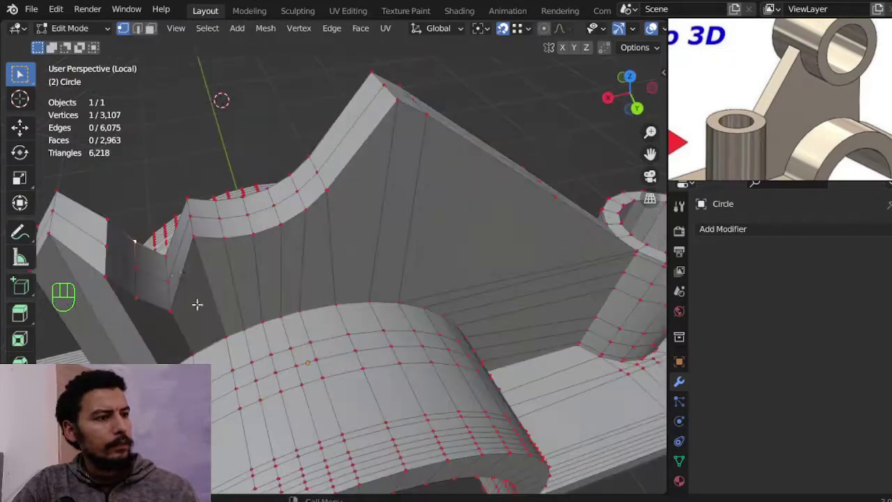
click(702, 165)
click(702, 166)
click(702, 165)
middle_click(702, 165)
middle_click(699, 166)
middle_click(703, 165)
middle_click(704, 166)
middle_click(703, 165)
key(g)
middle_click(703, 165)
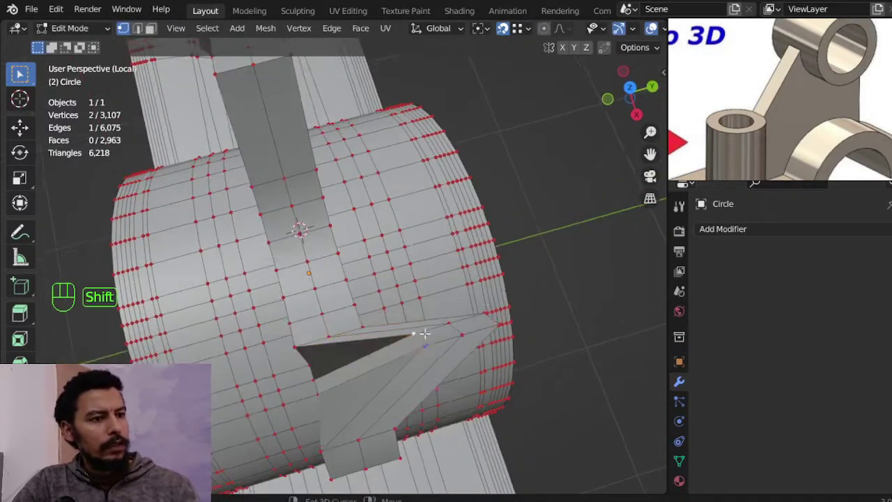
click(704, 166)
click(703, 165)
middle_click(703, 166)
double_click(703, 165)
middle_click(703, 164)
key(g)
drag(703, 165, 346, 267)
Leave local view, unhide everything, select the boss cylinder and enter its Edit Mode.
key(Tab)
drag(443, 259, 507, 293)
drag(417, 285, 415, 314)
key(alt+h)
click(412, 291)
key(KP_Divide)
key(alt+a)
drag(429, 249, 453, 286)
key(Tab)
Loop-cut the boss cylinder near each end to keep its edges crisp, then return to Object Mode.
middle_click(438, 241)
key(ctrl+r)
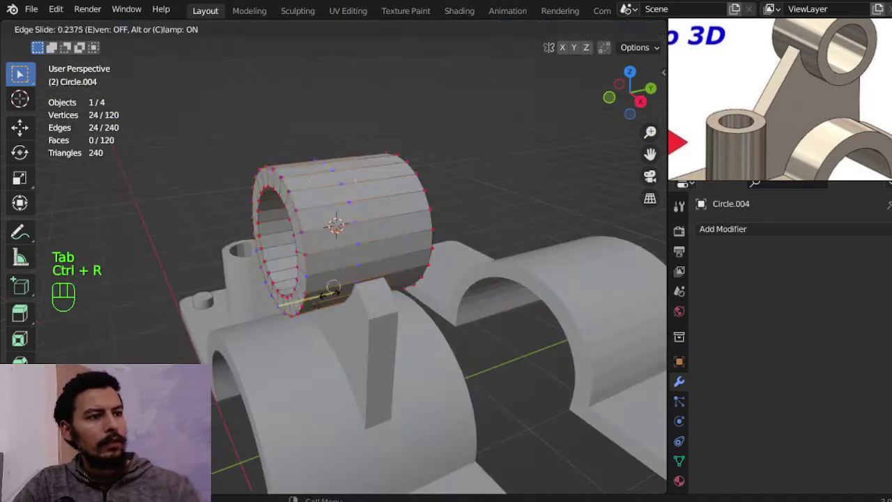
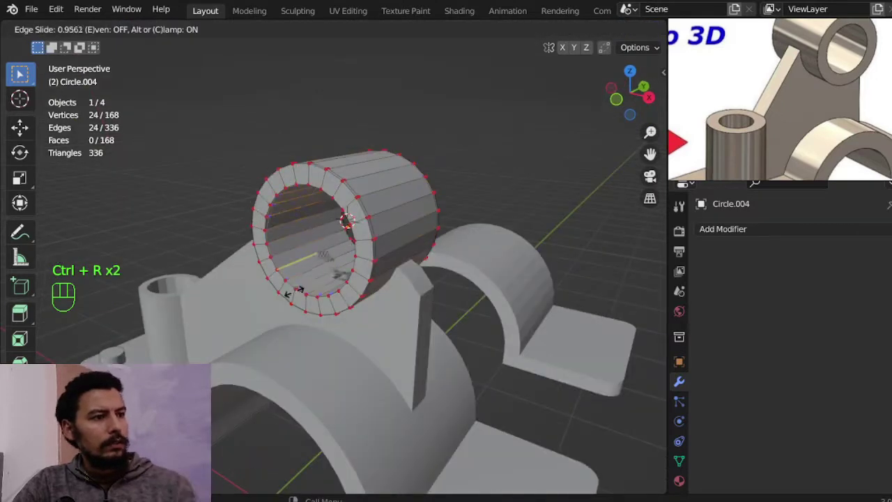
key(Tab)
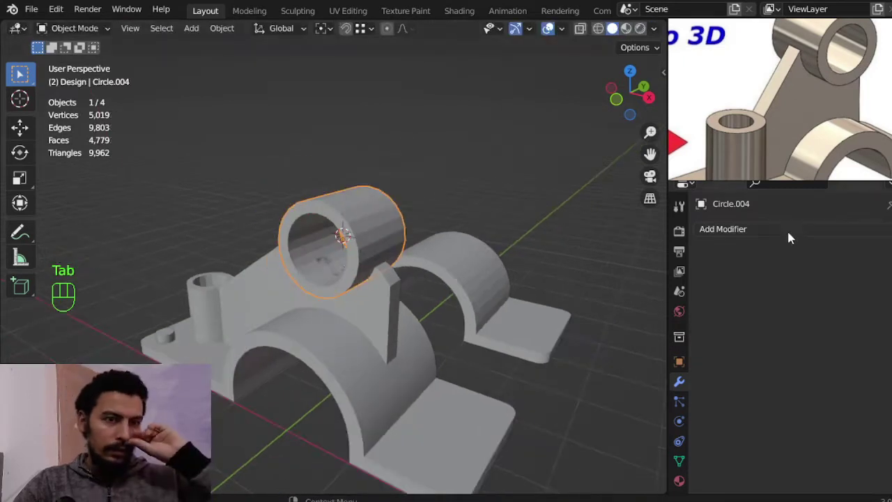
Try Subdivision Surface smoothing on the tube and bracket, check the mesh, then discard the trial modifier.
drag(793, 232, 631, 458)
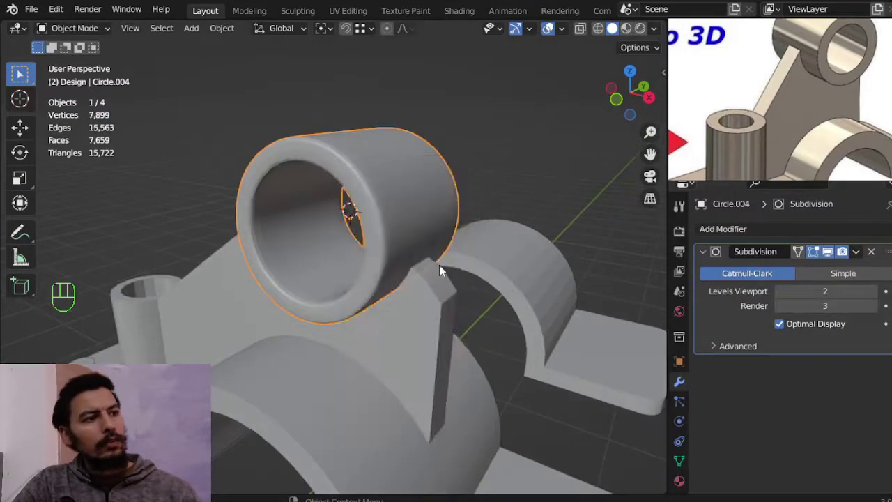
key(Tab)
key(Tab)
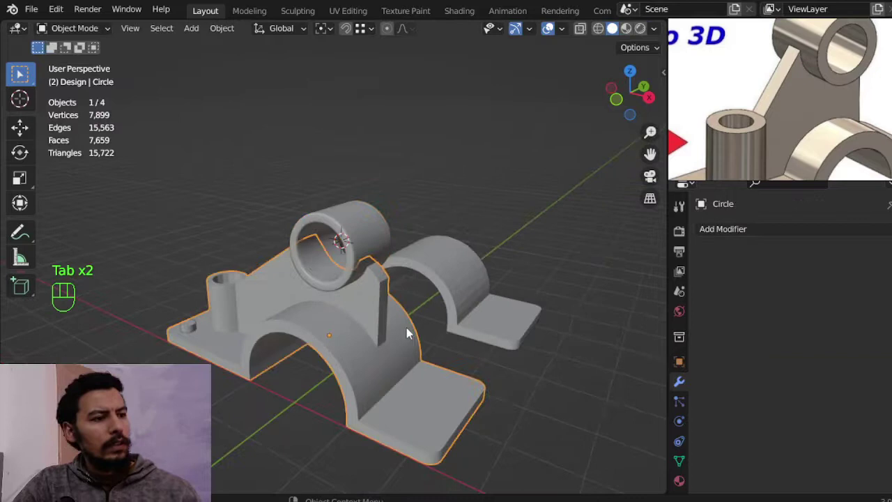
drag(732, 250, 635, 433)
drag(337, 314, 479, 304)
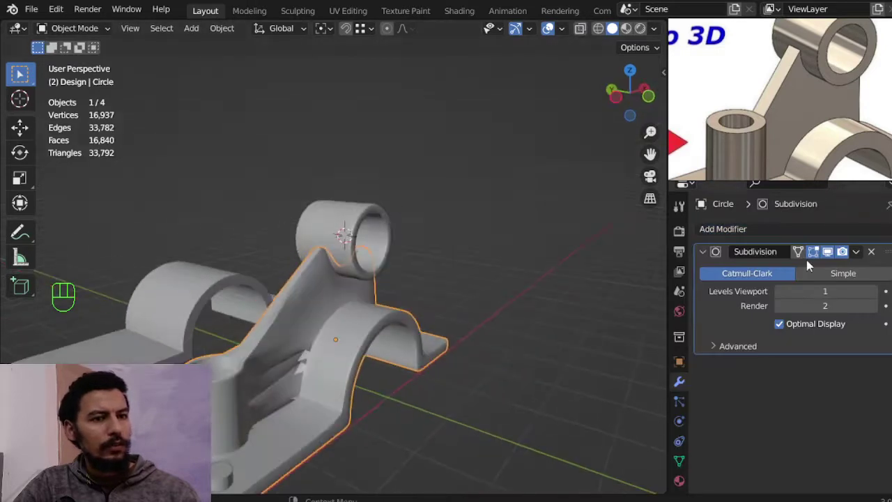
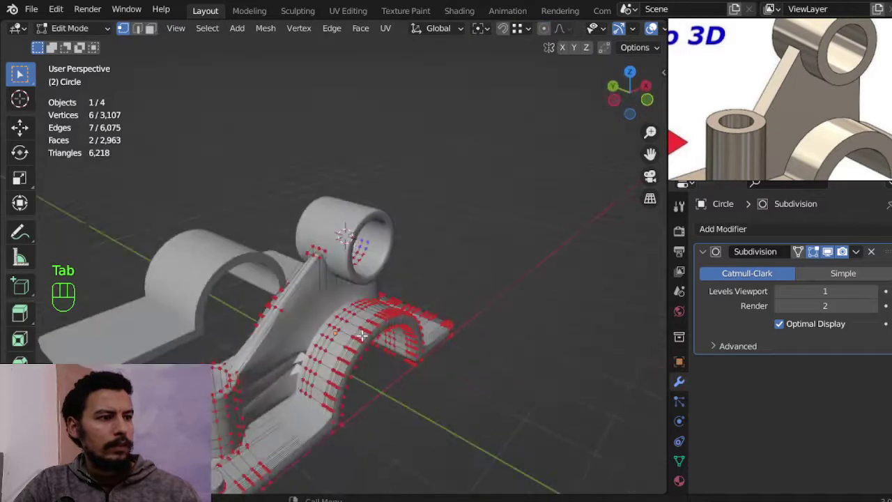
key(shift+a)
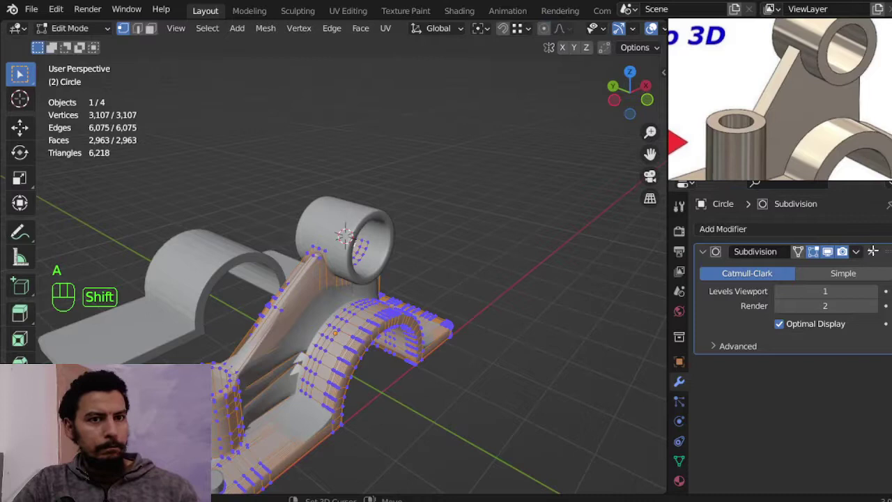
key(Escape)
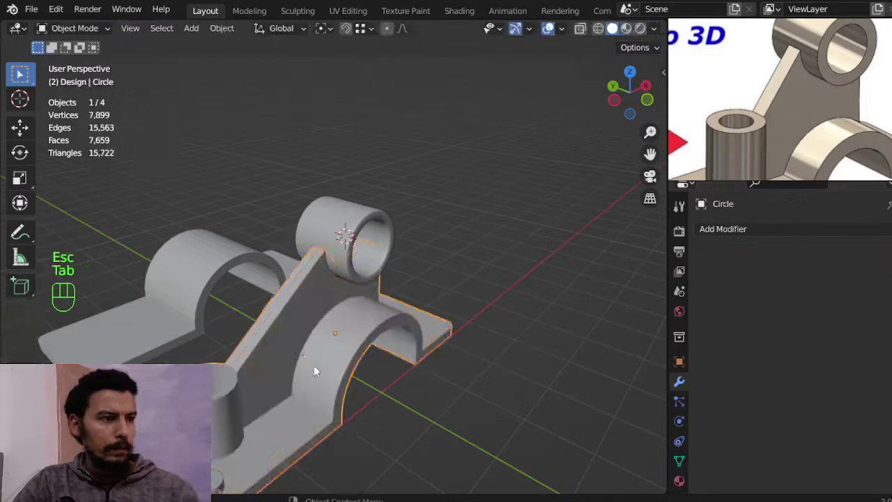
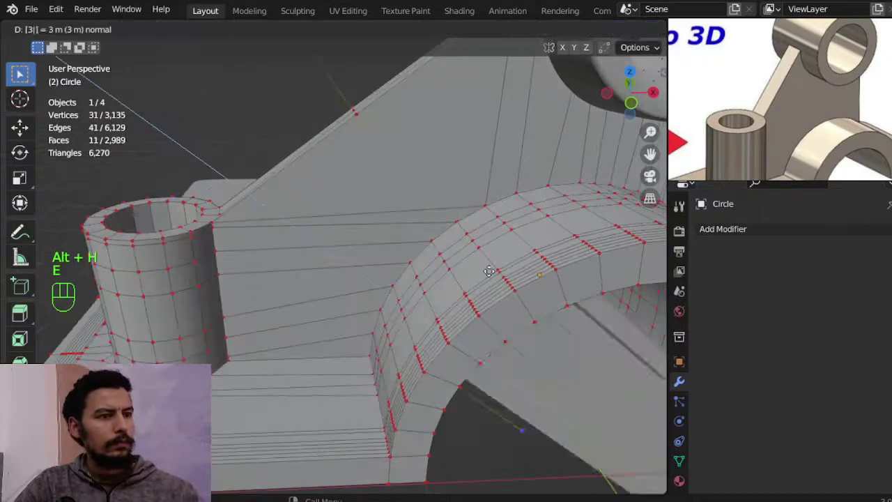
Undo, select all at the rib/arch junction and run Merge by Distance (0 vertices removed), in face select.
key(ctrl+z)
key(a)
key(m)
key(alt+a)
key(3)
key(c)
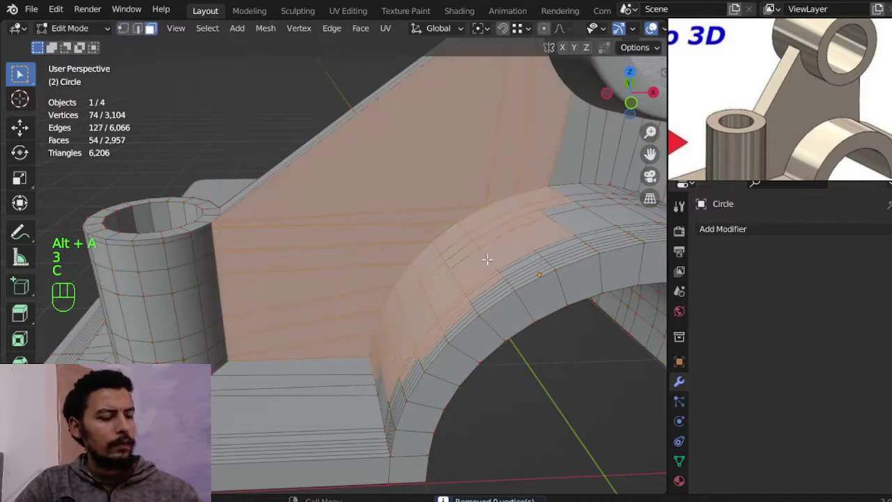